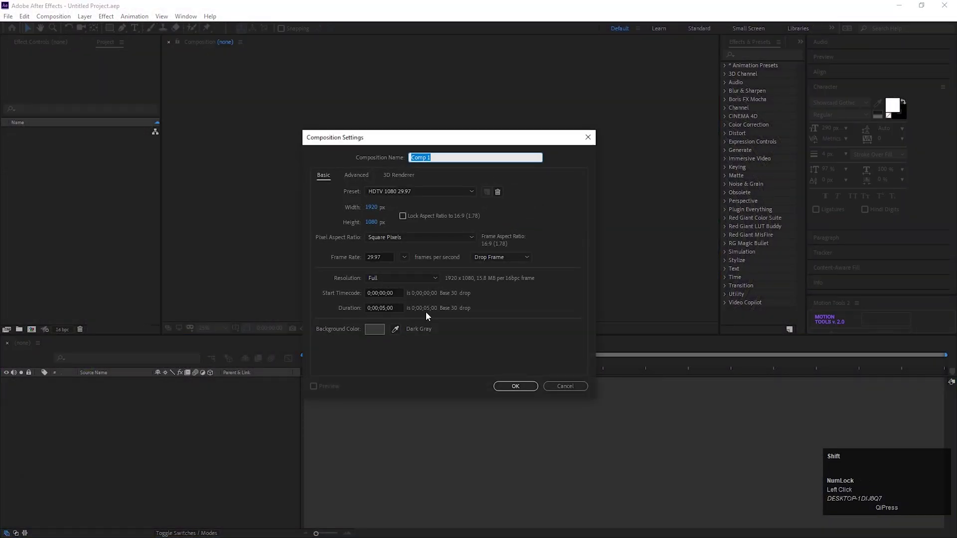
Create the composition 'Jumping text' with the HDTV 1080 29.97 preset
text(umping)
key(space)
text(text)
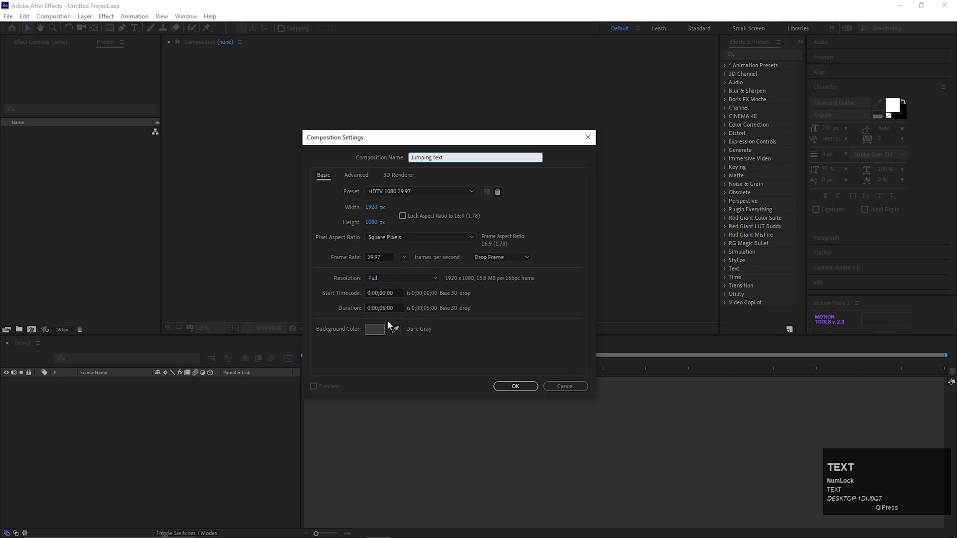
click(518, 392)
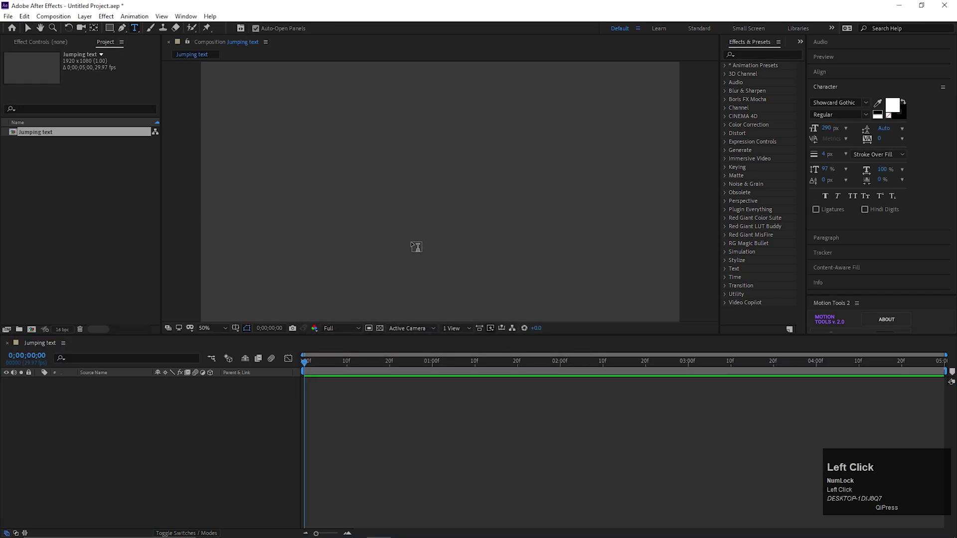
Type the letter M in Showcard Gothic 290 px with white fill and a dark stroke
key(shift+m)
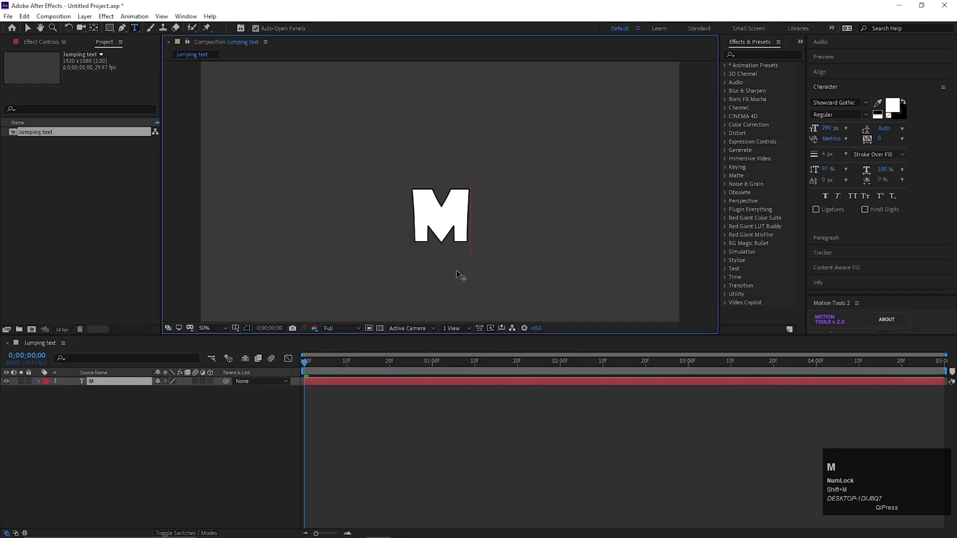
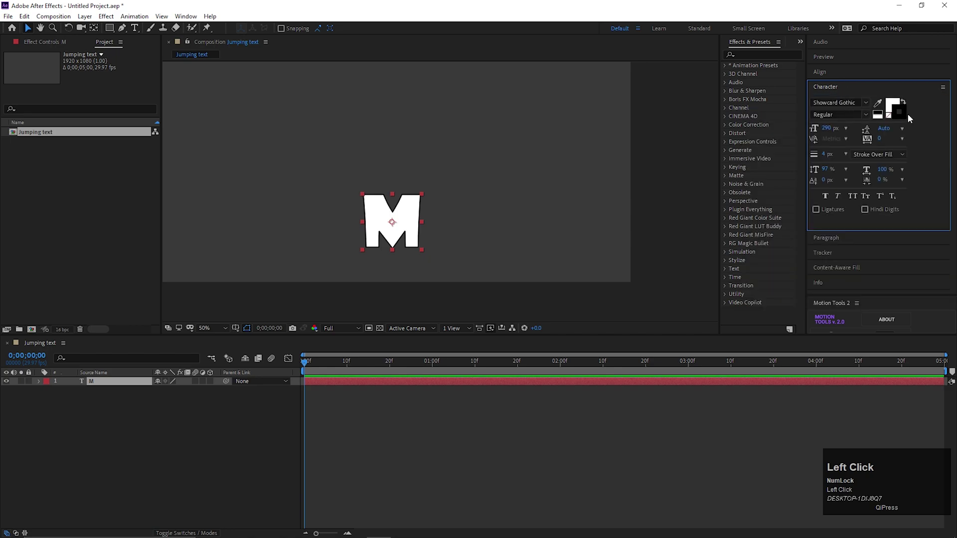
click(894, 105)
scroll(up, 3)
scroll(down, 3)
click(515, 222)
scroll(down, 3)
click(391, 280)
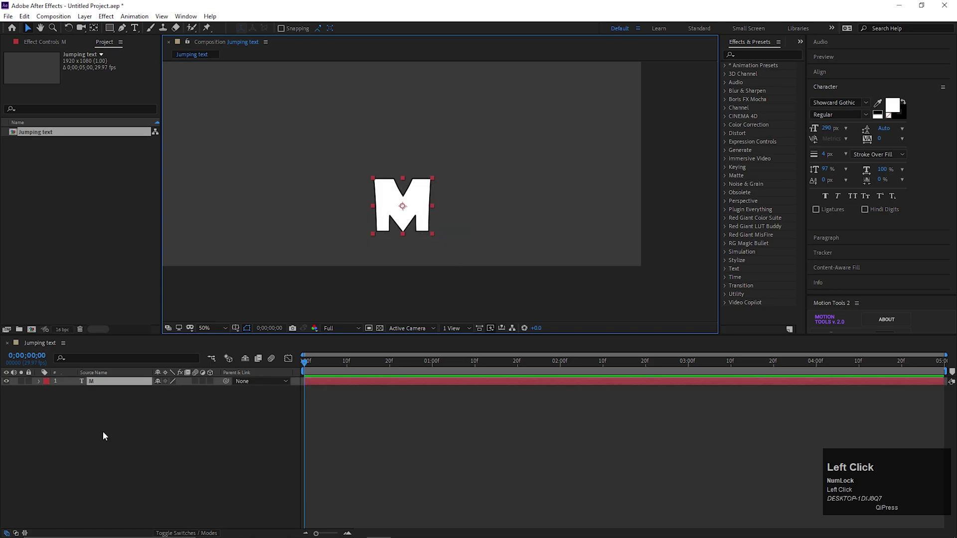
Keyframe the M's Position low at 0:00, raised at 20f, and low again at 1:10
key(p)
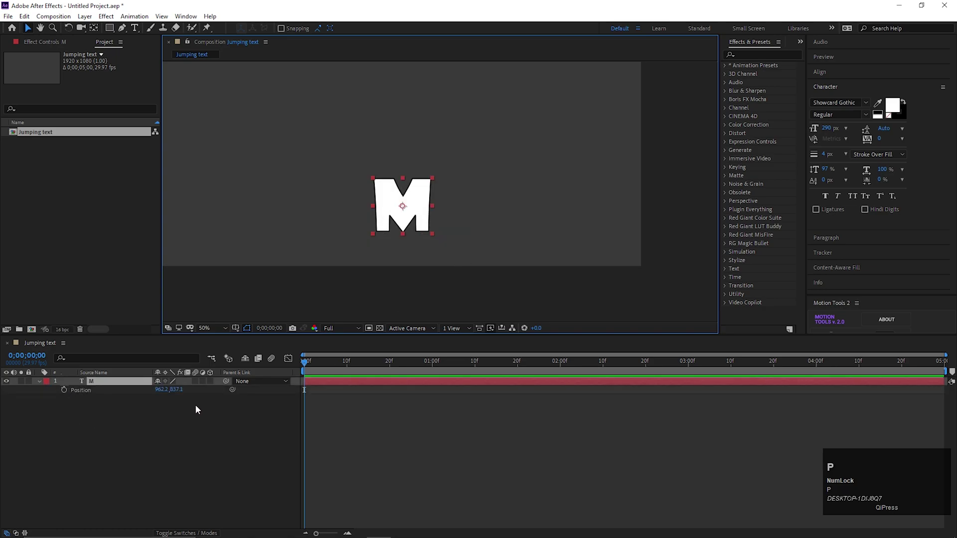
click(71, 397)
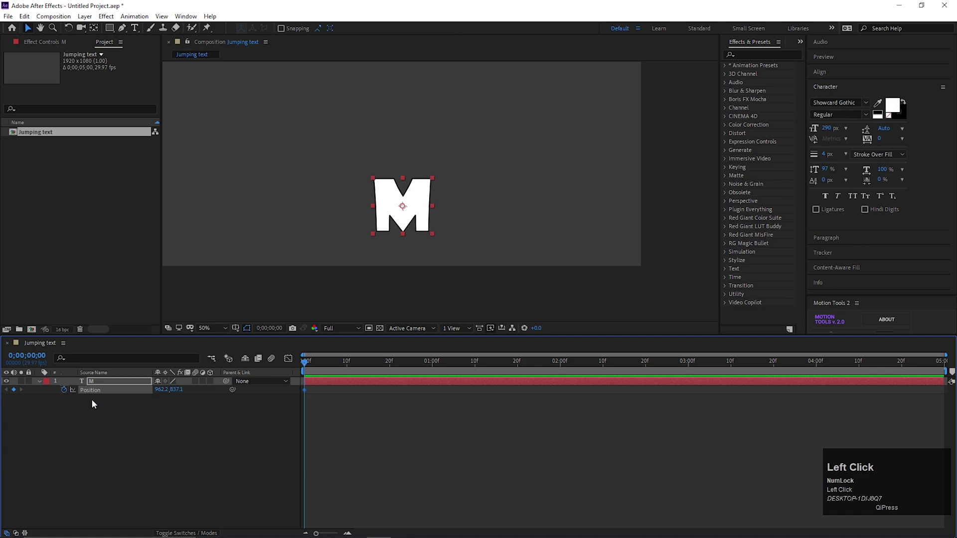
scroll(down, 3)
scroll(up, 3)
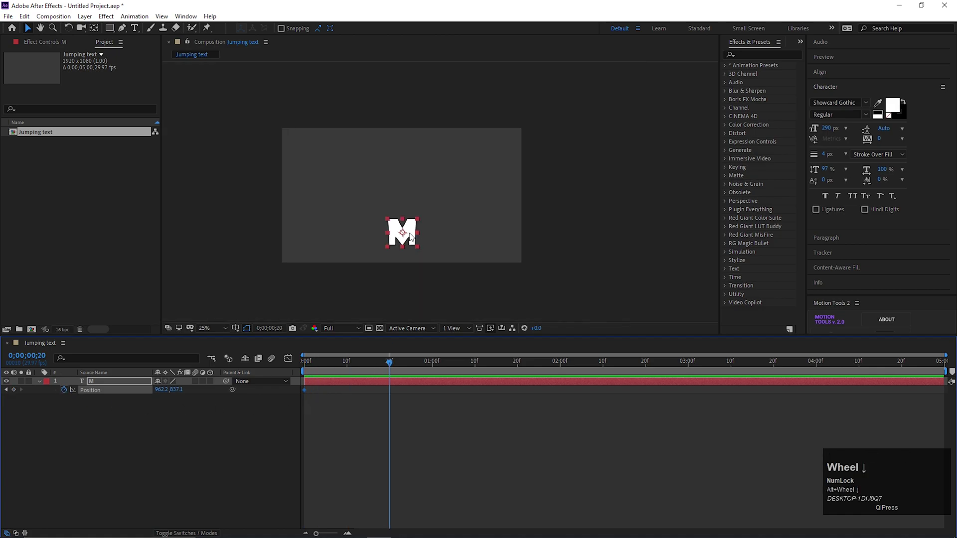
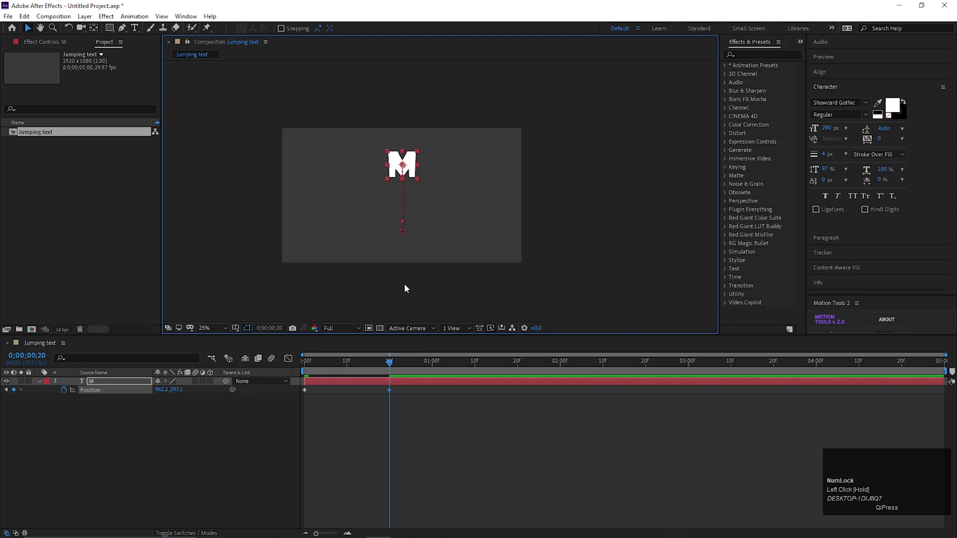
drag(465, 369, 480, 371)
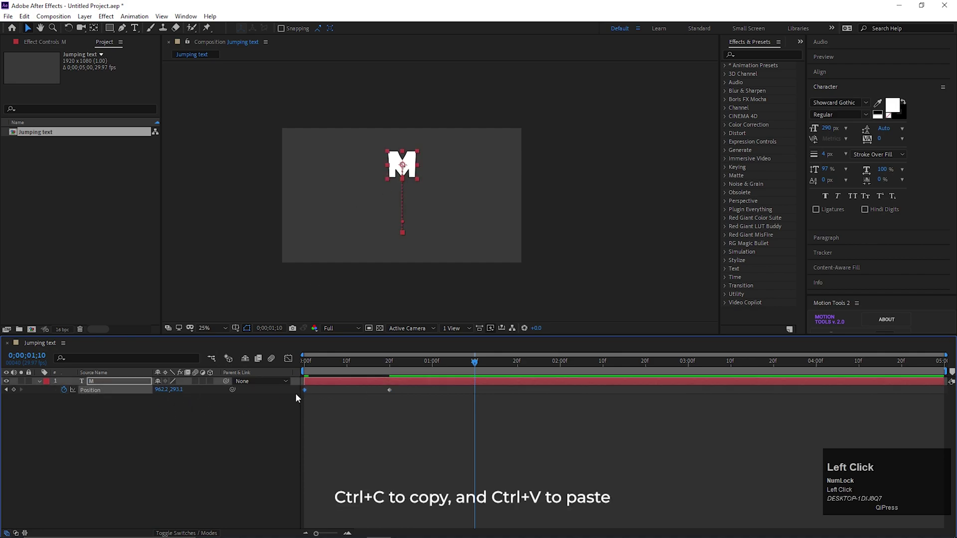
key(ctrl+c)
key(ctrl+v)
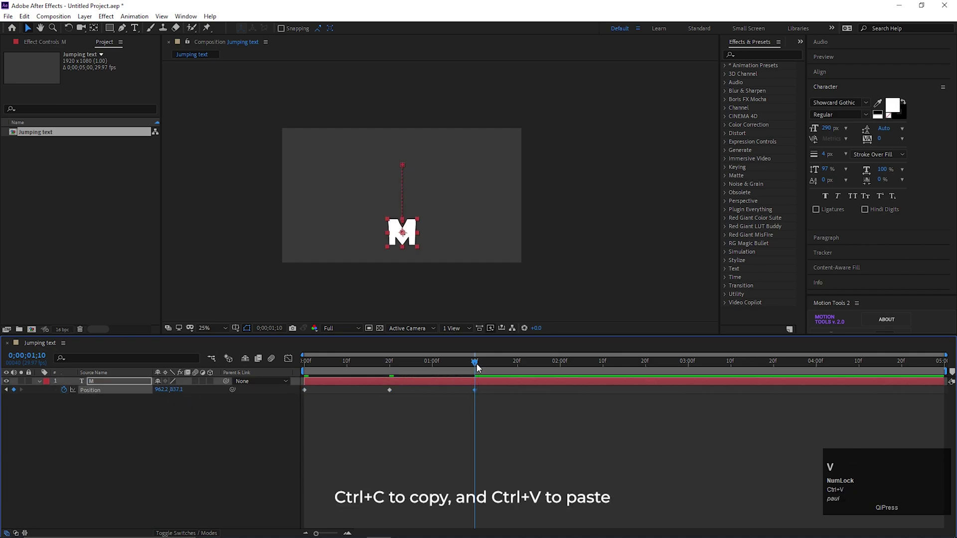
Paste the high position at 2:00 and the low position at 2:20 to complete two bounces
click(561, 375)
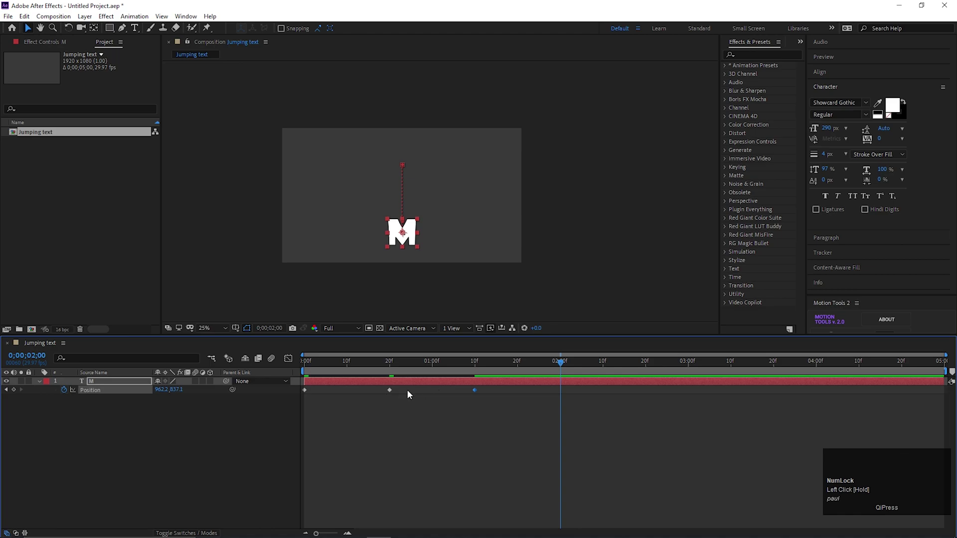
key(ctrl+c)
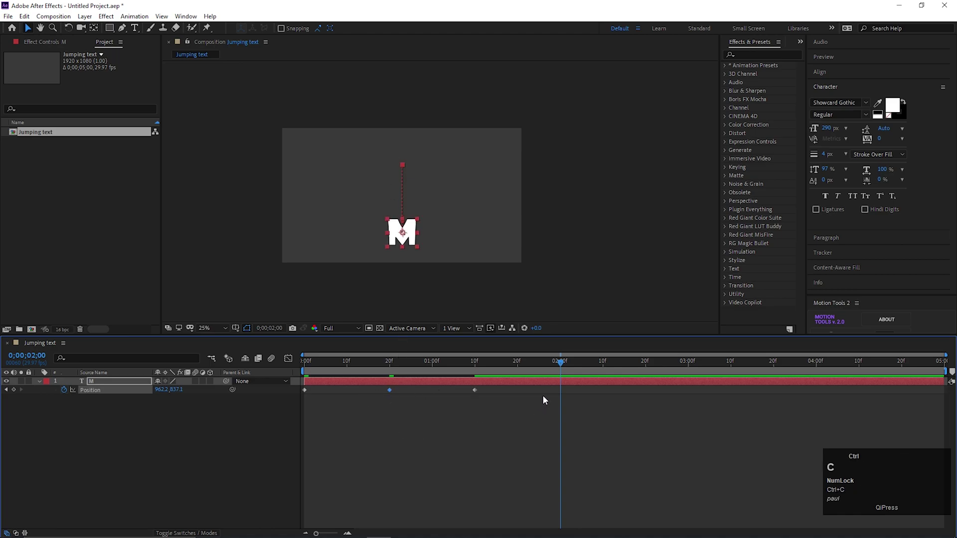
key(ctrl+v)
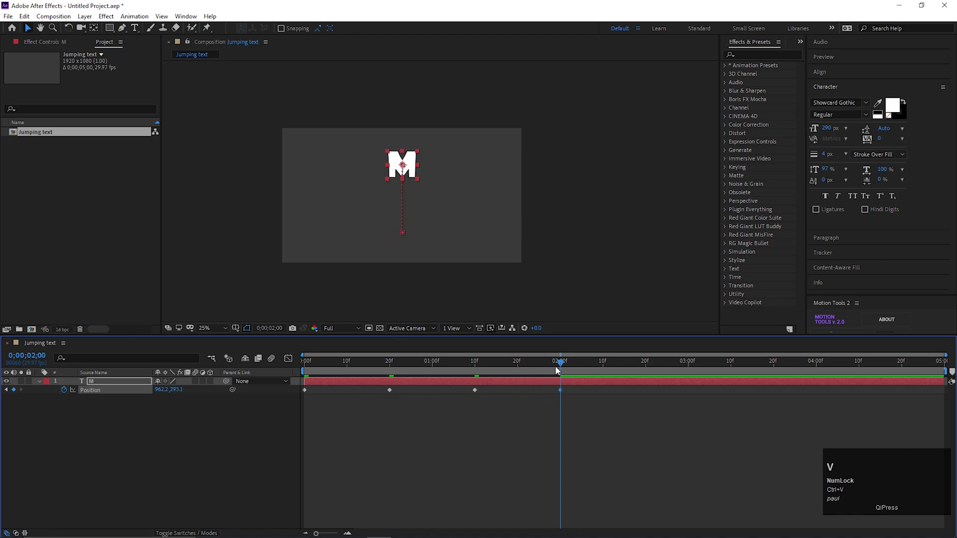
drag(566, 366, 312, 393)
key(ctrl+c)
key(ctrl+v)
Preview the bounce and return to the start with the M layer selected
click(635, 375)
click(625, 377)
key(space)
key(space)
click(607, 366)
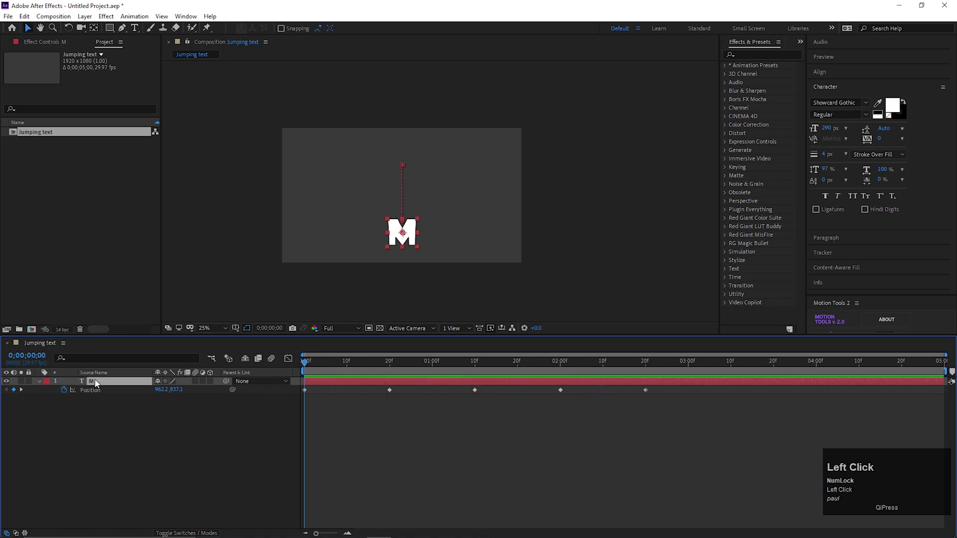
Keyframe Rotation 0° at 0:00, 180° at 1:10 and 360° at 2:20, then preview the spinning bounce
key(shift+r)
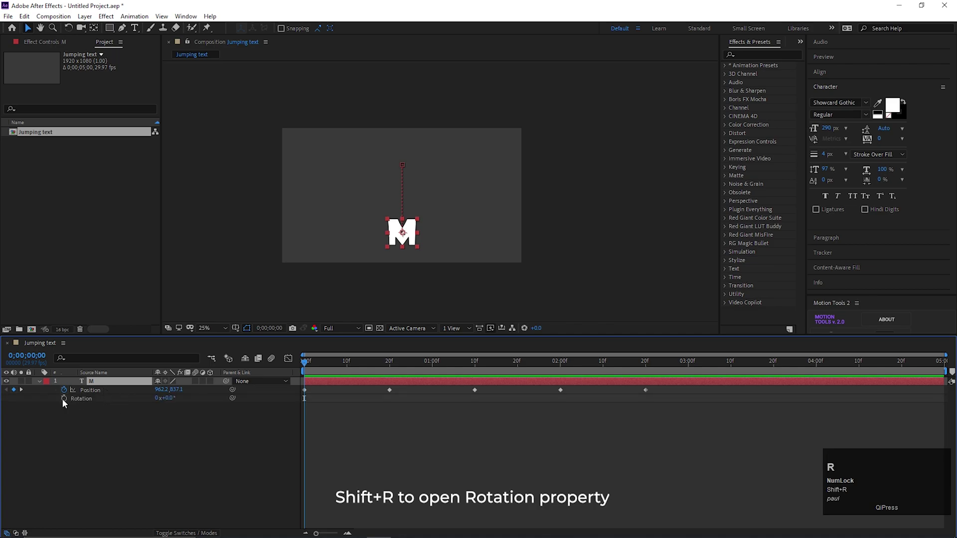
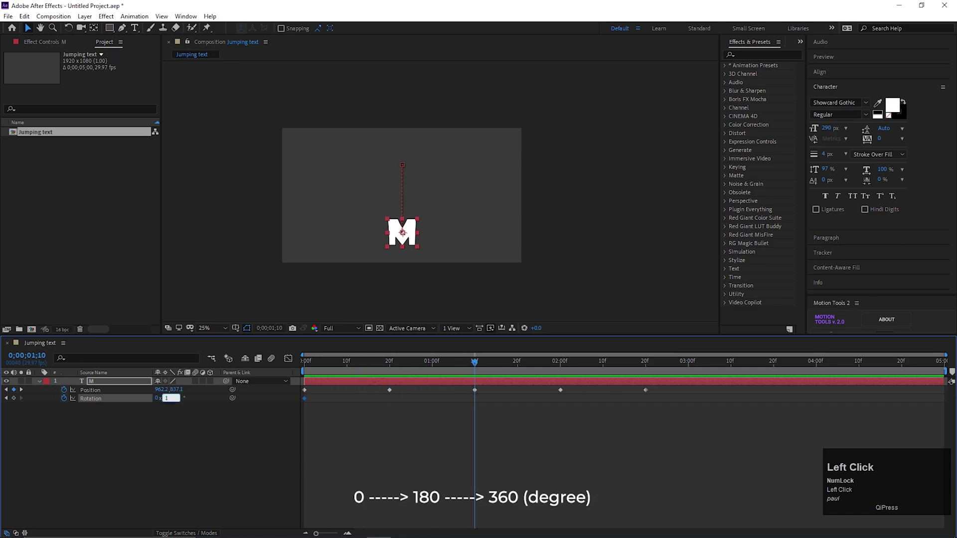
key(Return)
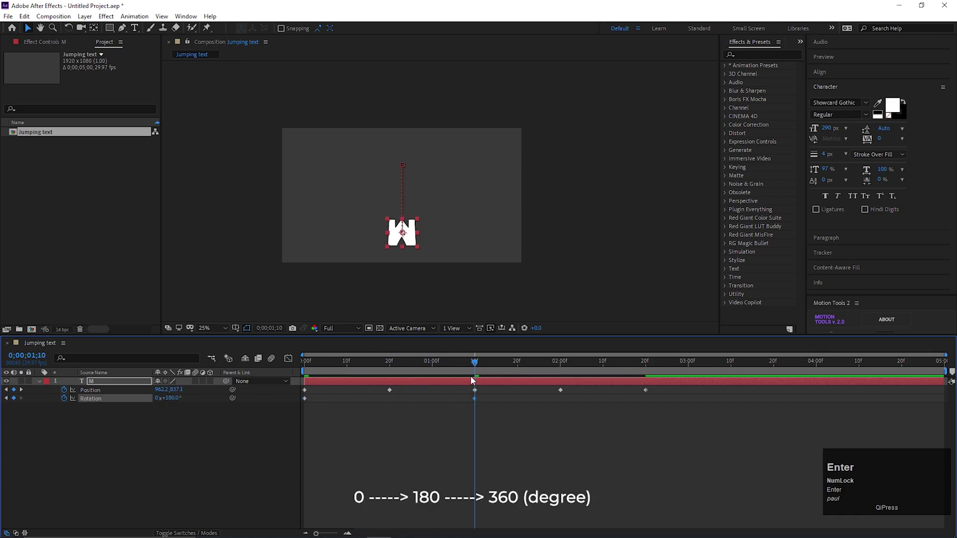
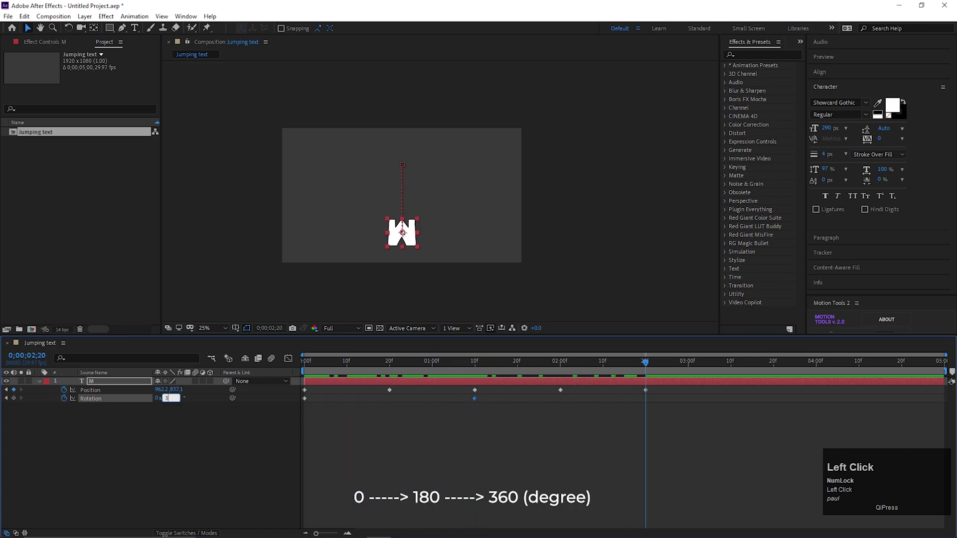
key(Return)
click(478, 371)
key(space)
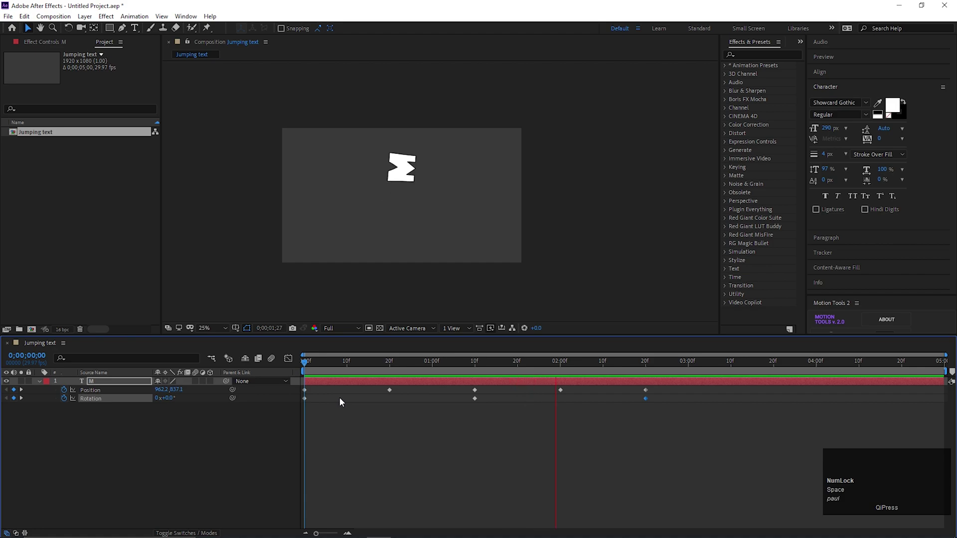
Easy-ease all keyframes with F9 and reshape the Position speed graph into sharp peaks
key(space)
drag(541, 449, 299, 428)
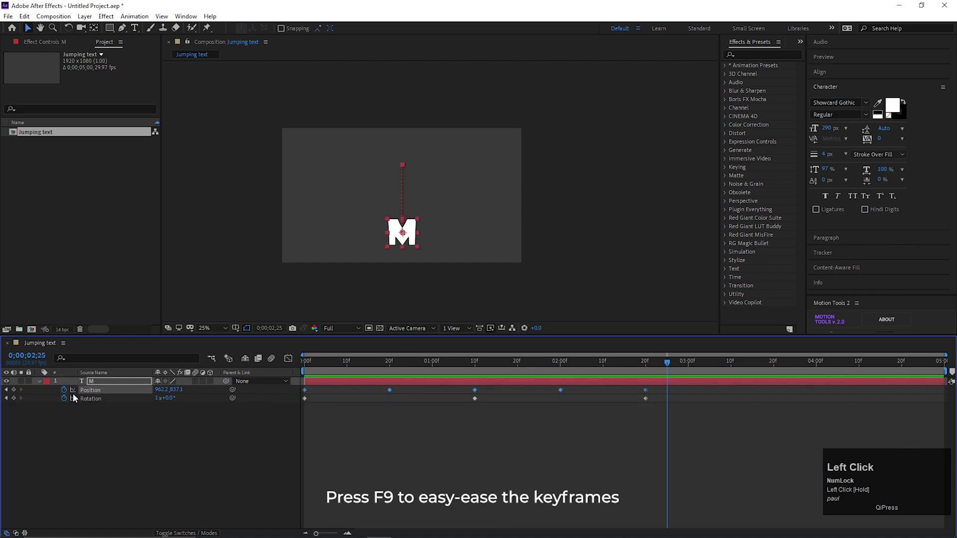
key(F9)
double_click(293, 363)
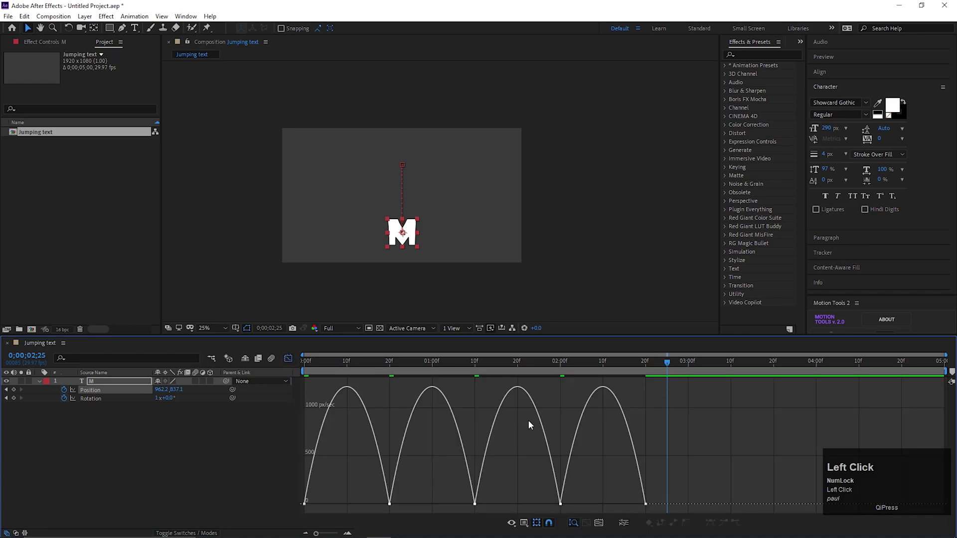
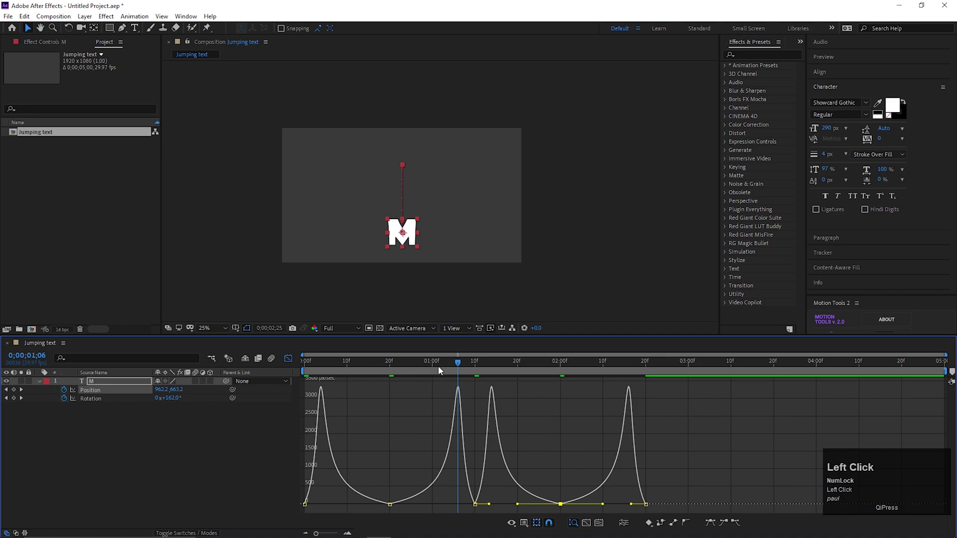
key(space)
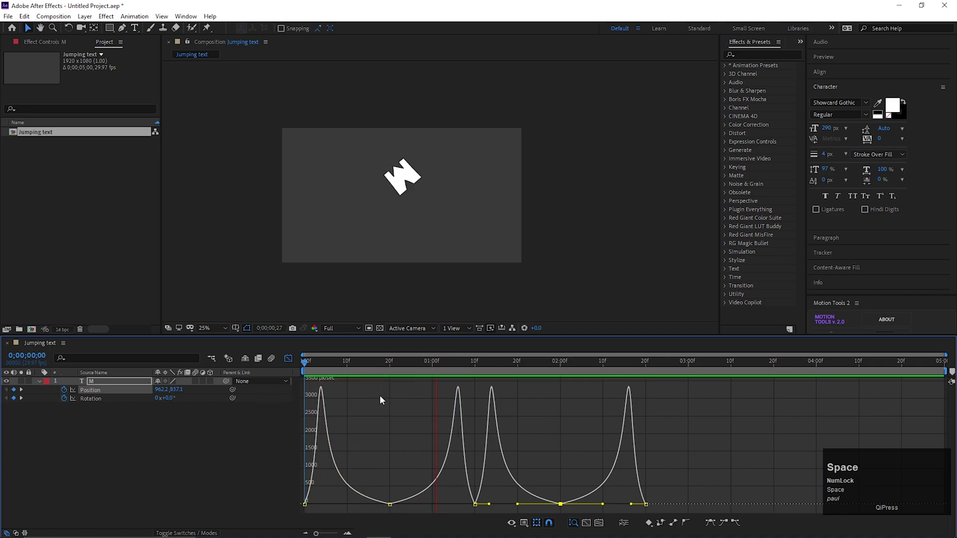
key(space)
Give the M's Position a loopOutDuration("cycle") expression
click(289, 364)
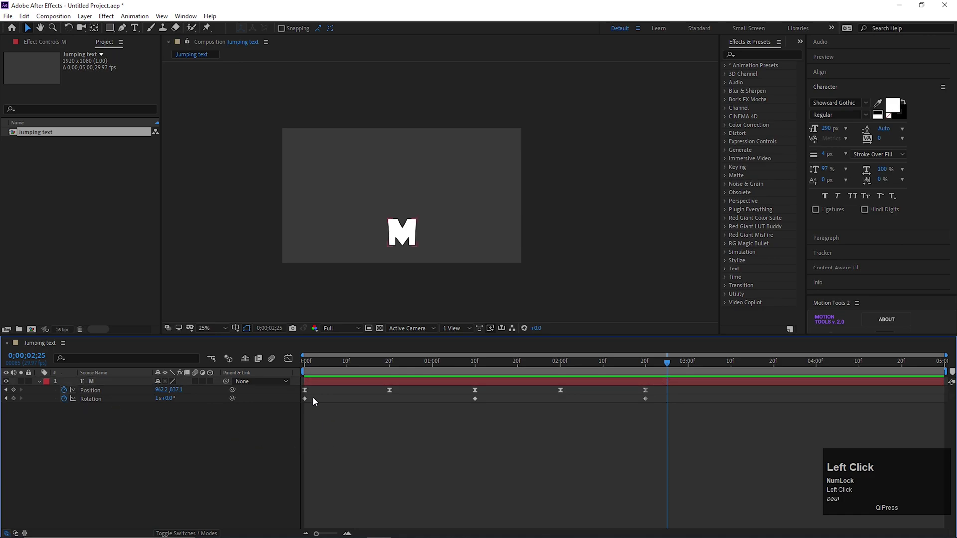
click(340, 423)
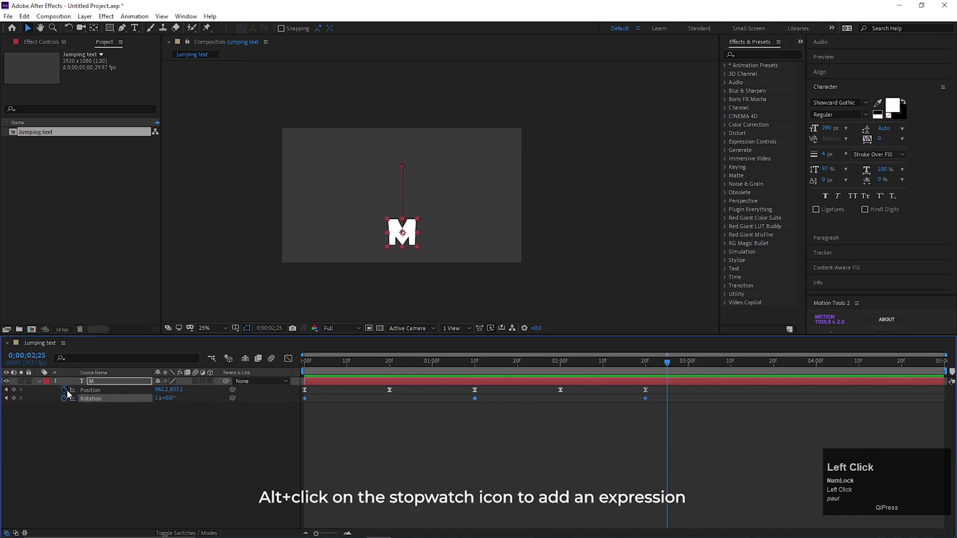
click(91, 391)
click(66, 395)
text(loop)
key(Down)
key(Return)
key(shift+')
key(Down)
key(Up)
key(Return)
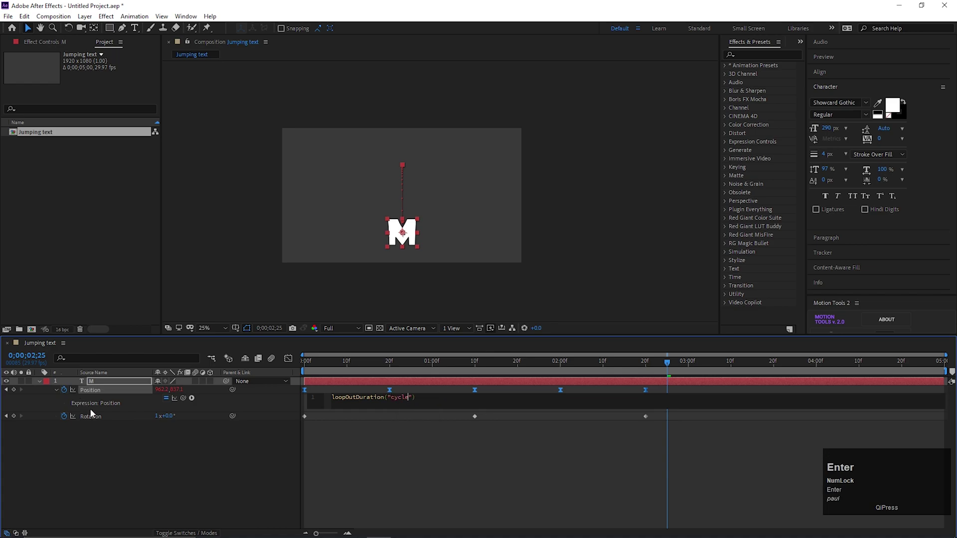
click(369, 455)
Give the M's Rotation the same loopOutDuration("cycle") expression
click(68, 421)
key(shift+l)
key(BackSpace)
text(loo)
key(Down)
key(Return)
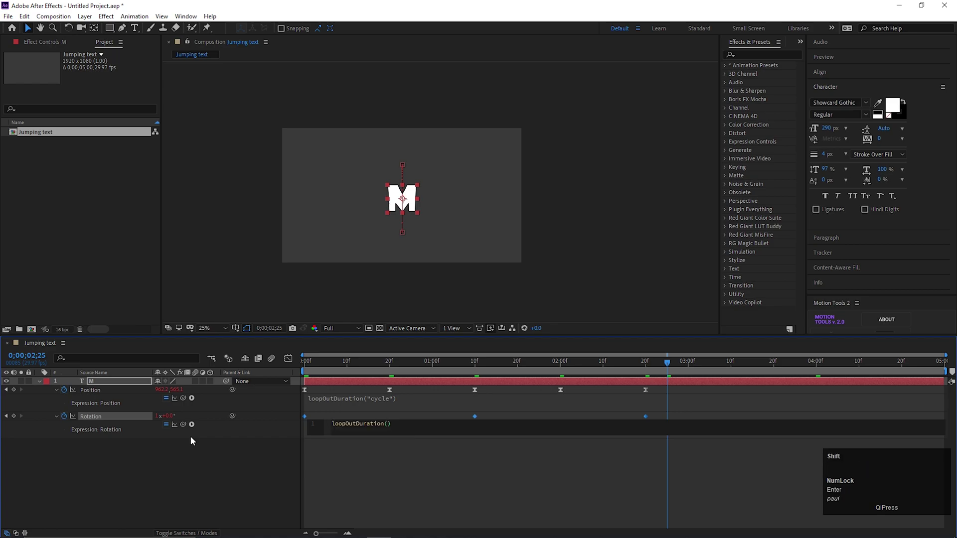
key(shift+')
key(Down)
key(Up)
key(Return)
click(410, 454)
Preview the looping bounce and park the time indicator on a mid-jump frame
key(space)
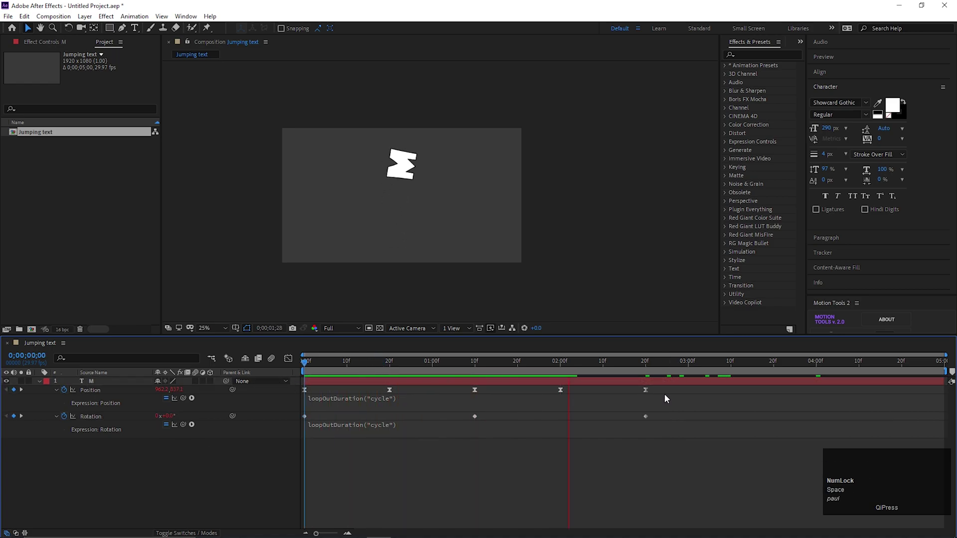
key(space)
scroll(down, 3)
drag(799, 370, 443, 477)
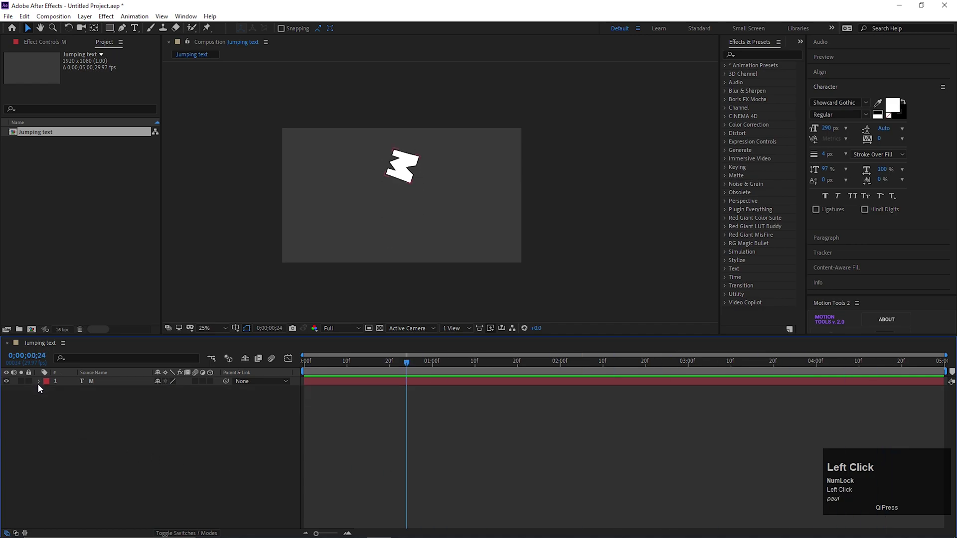
Shift the M's whole bounce path toward the left of the frame
key(p)
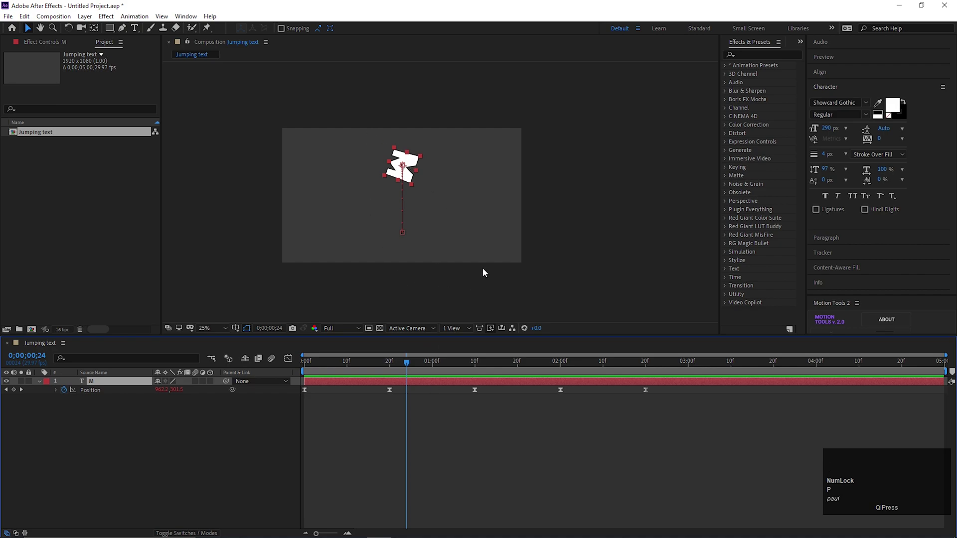
drag(600, 373, 658, 398)
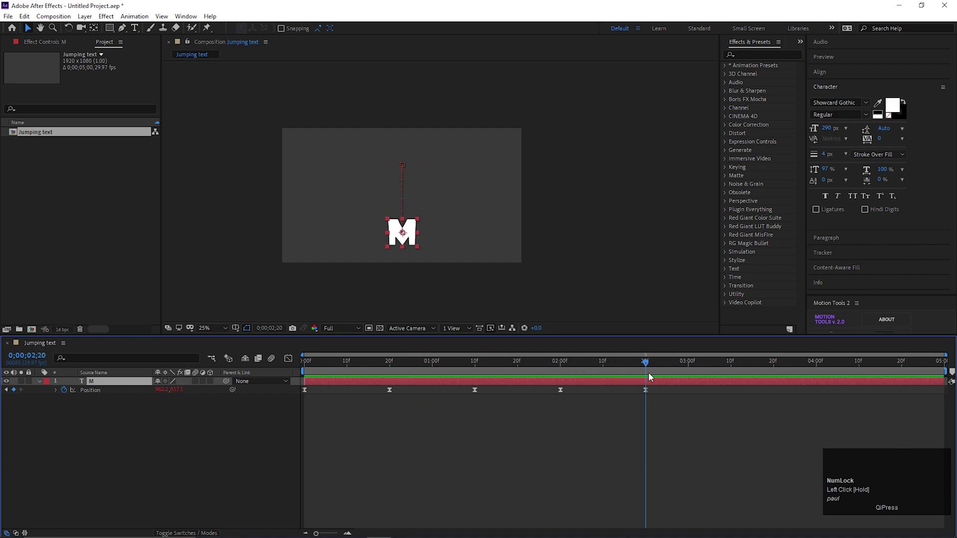
drag(468, 383, 511, 401)
drag(375, 400, 298, 398)
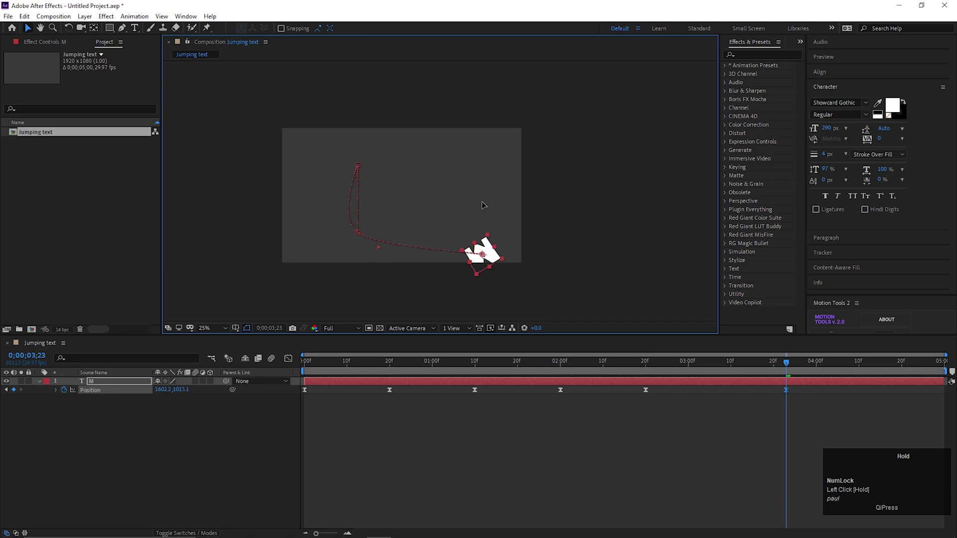
key(ctrl+z)
drag(717, 415, 156, 455)
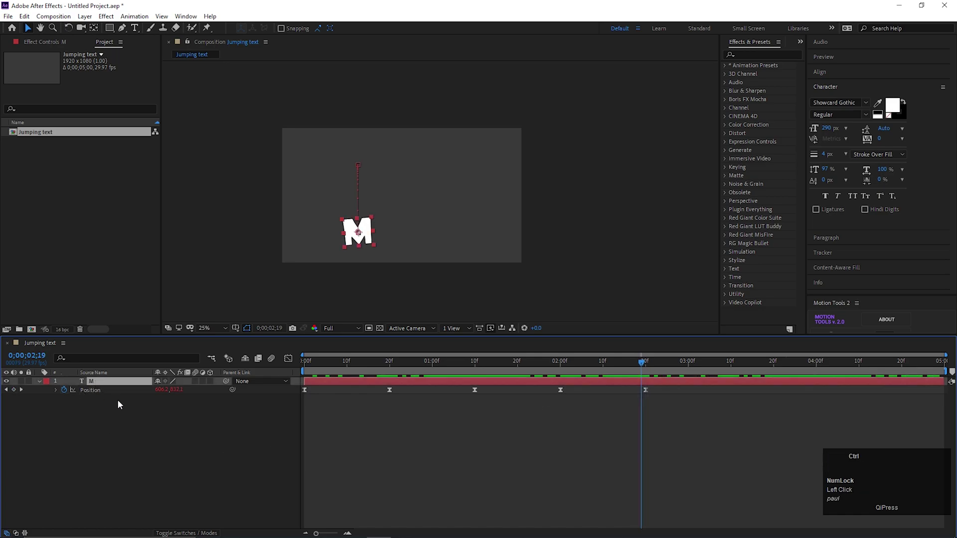
Duplicate the M layer and start retyping the copy's letter to build MOTION
key(ctrl+d)
click(100, 388)
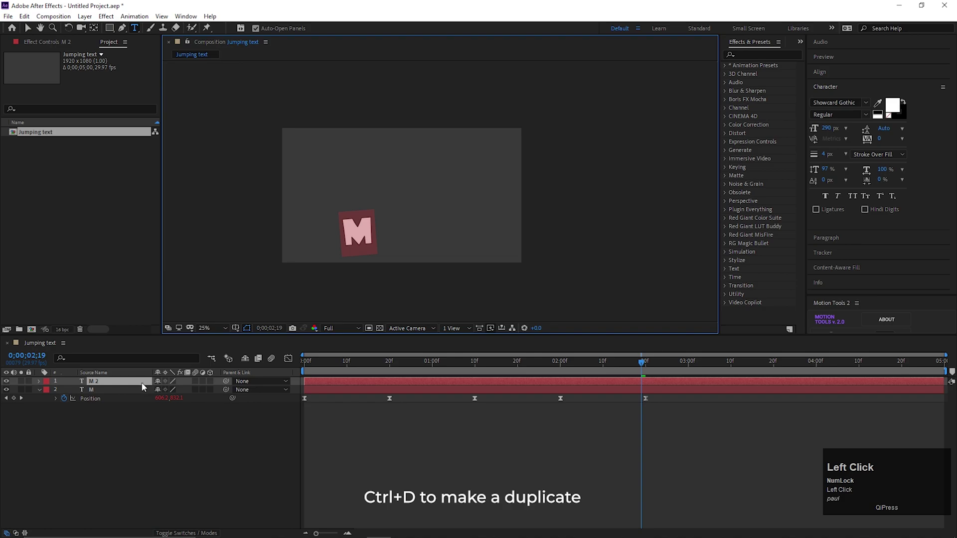
click(122, 420)
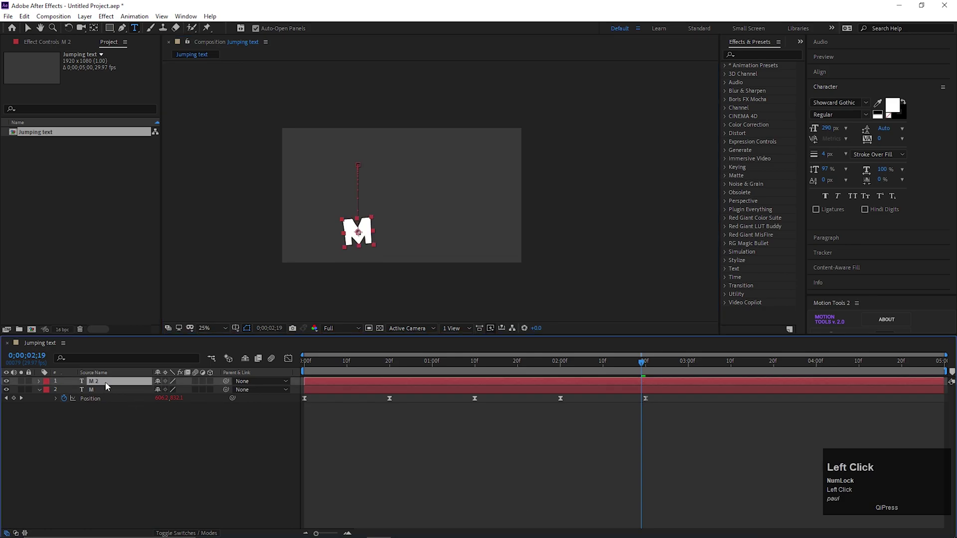
key(o)
click(33, 31)
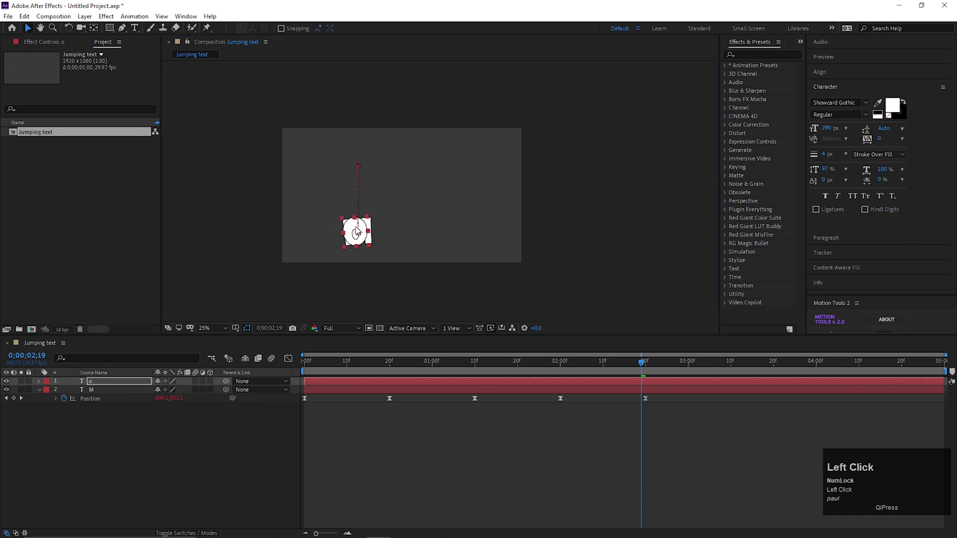
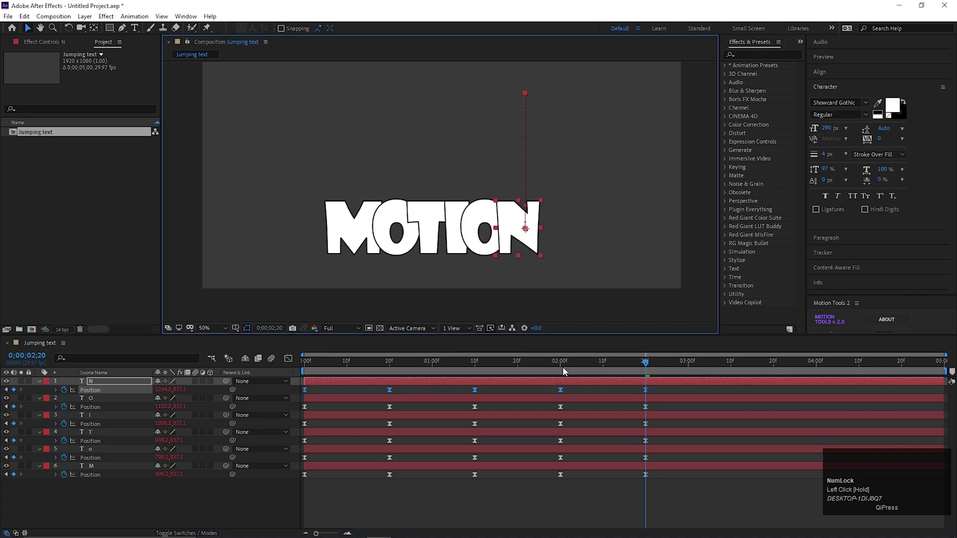
Preview the six MOTION letters and reveal the I layer's Anchor Point for adjustment
key(space)
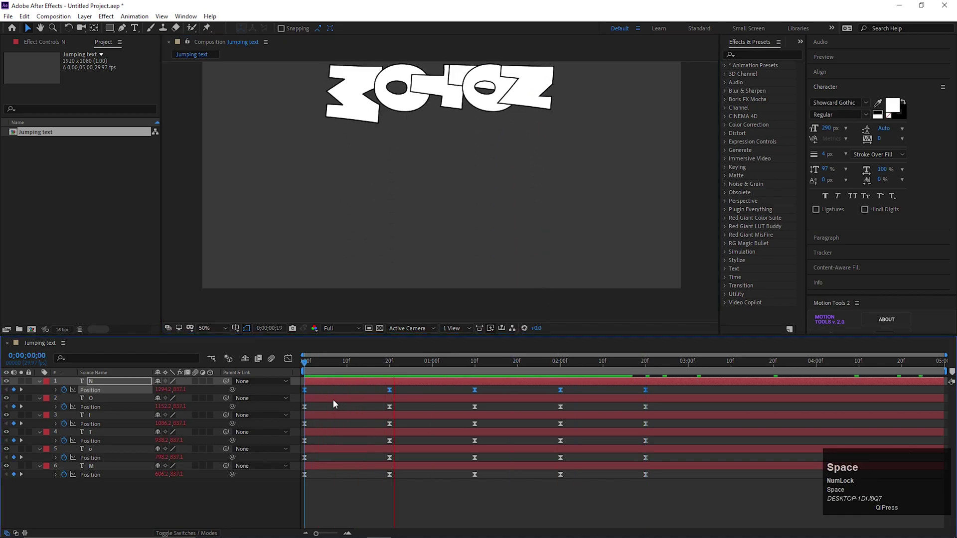
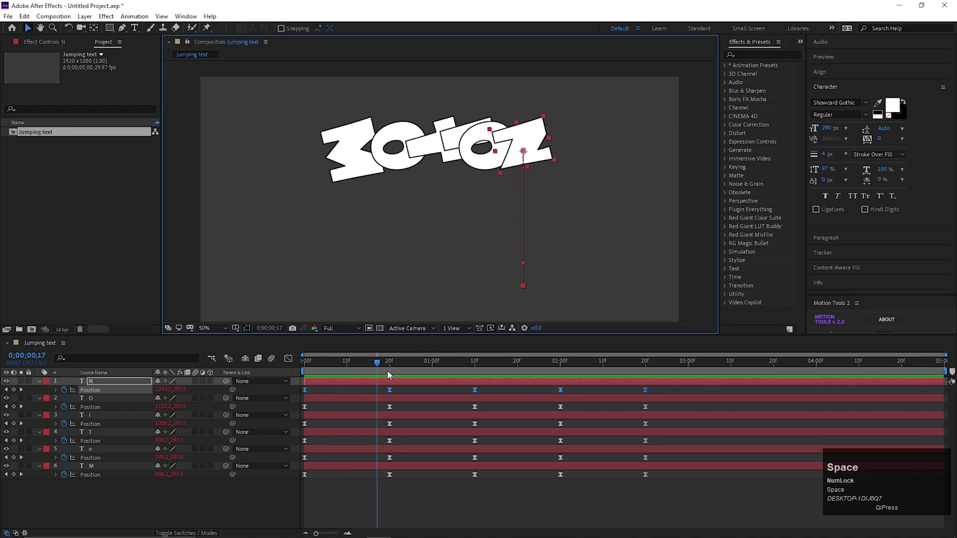
drag(384, 370, 285, 384)
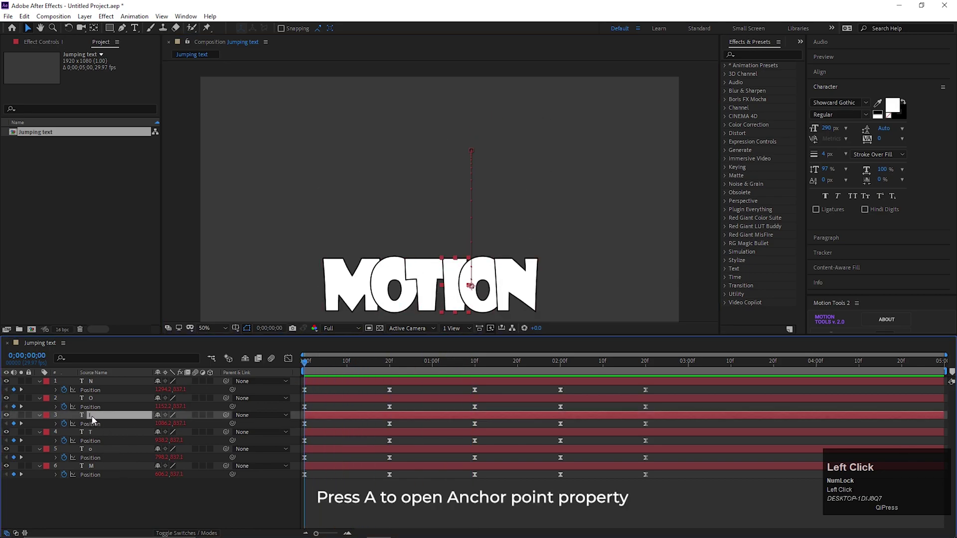
key(a)
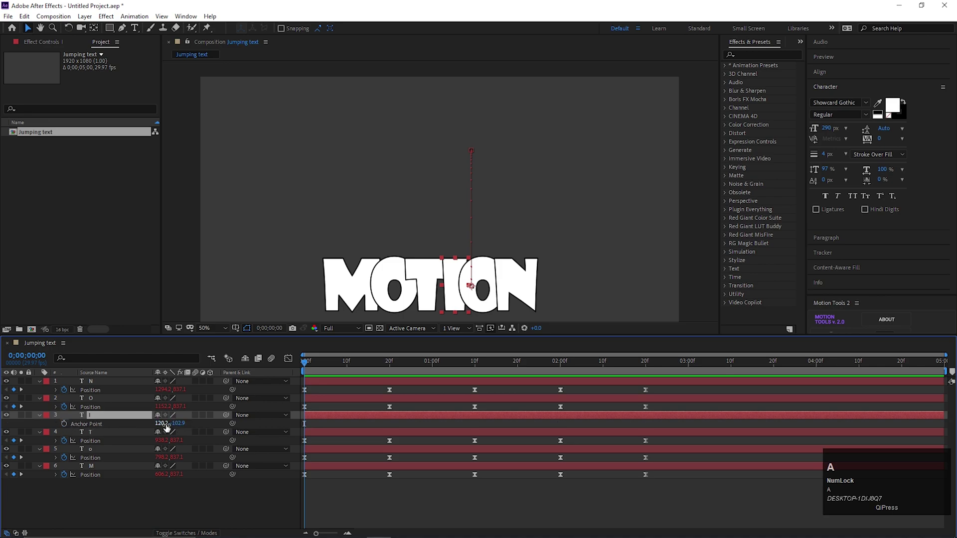
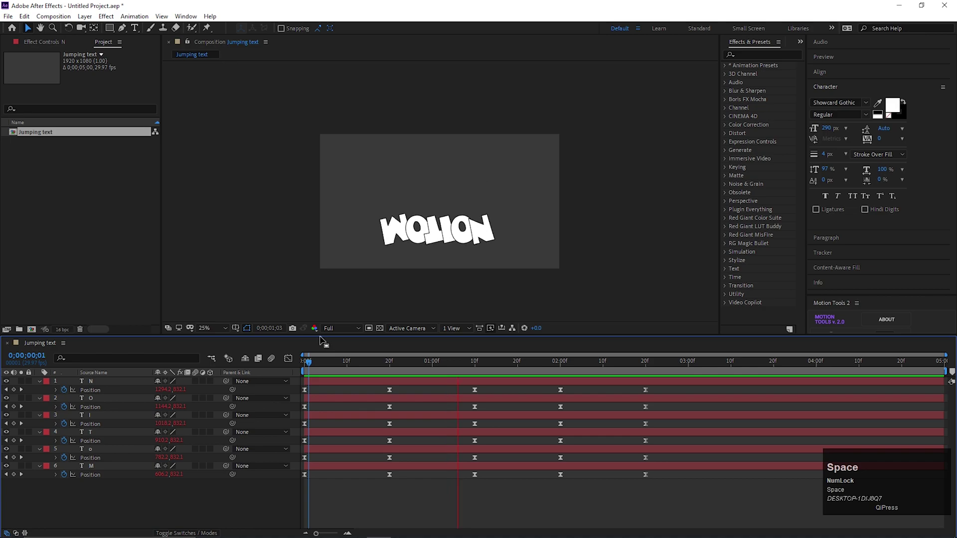
Stop the preview and collapse all six letter layers' properties in the timeline
key(space)
click(103, 387)
key(u)
click(110, 505)
key(u)
key(u)
key(u)
key(u)
drag(225, 461, 150, 466)
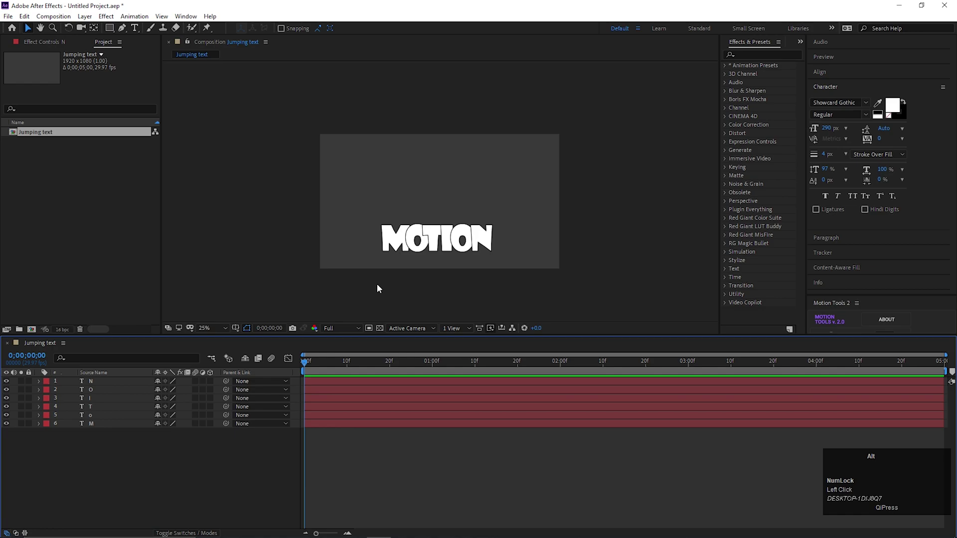
scroll(up, 3)
Stagger the letter layers' start times so MOTION bounces in sequence, then preview
click(95, 421)
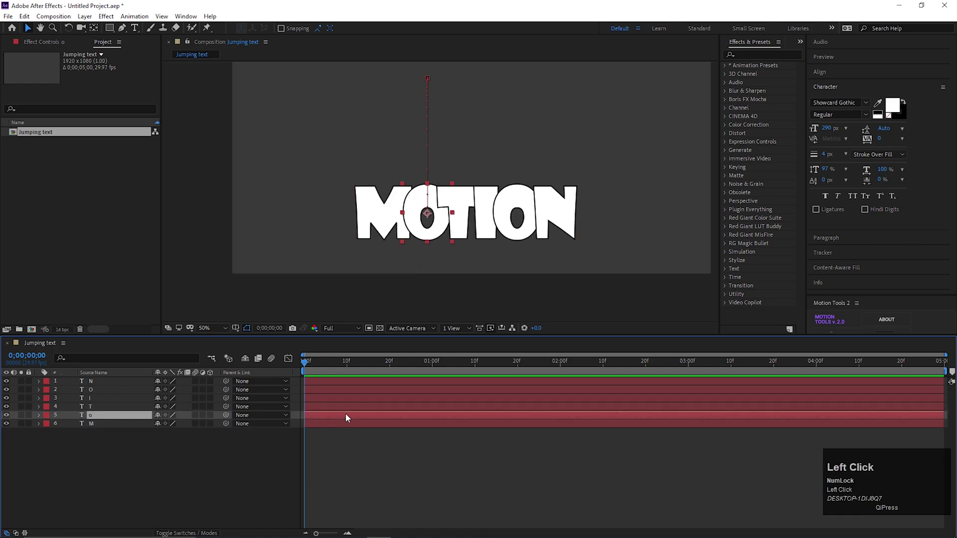
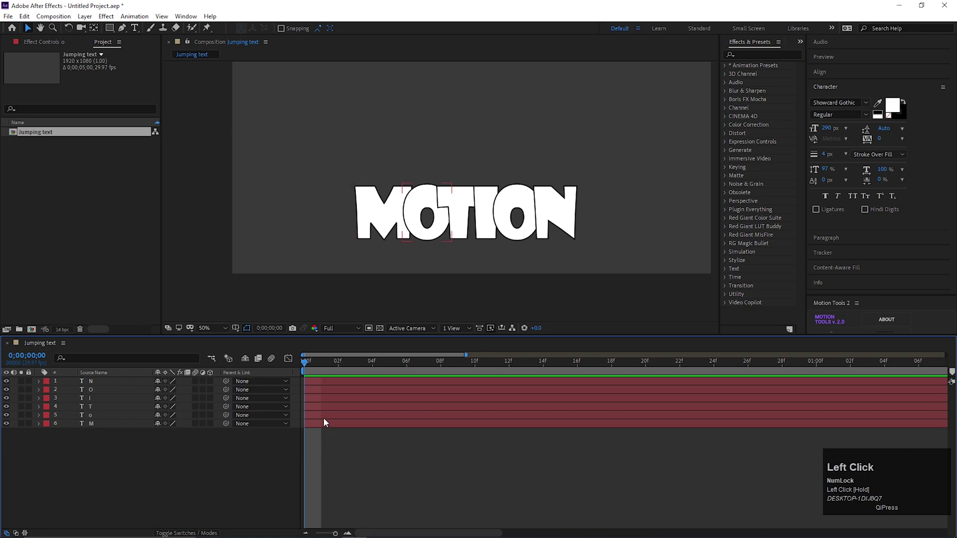
click(100, 384)
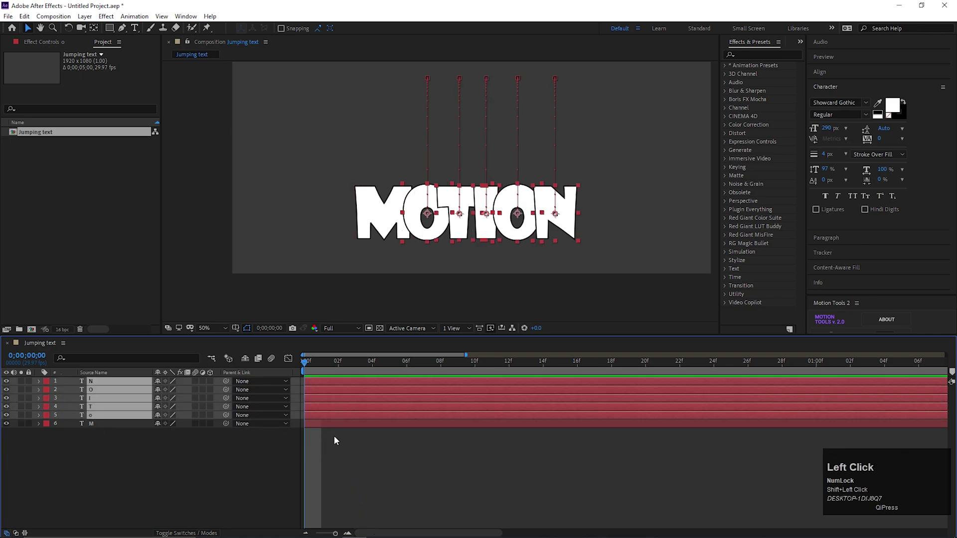
drag(321, 419, 372, 403)
click(374, 397)
click(388, 386)
key(space)
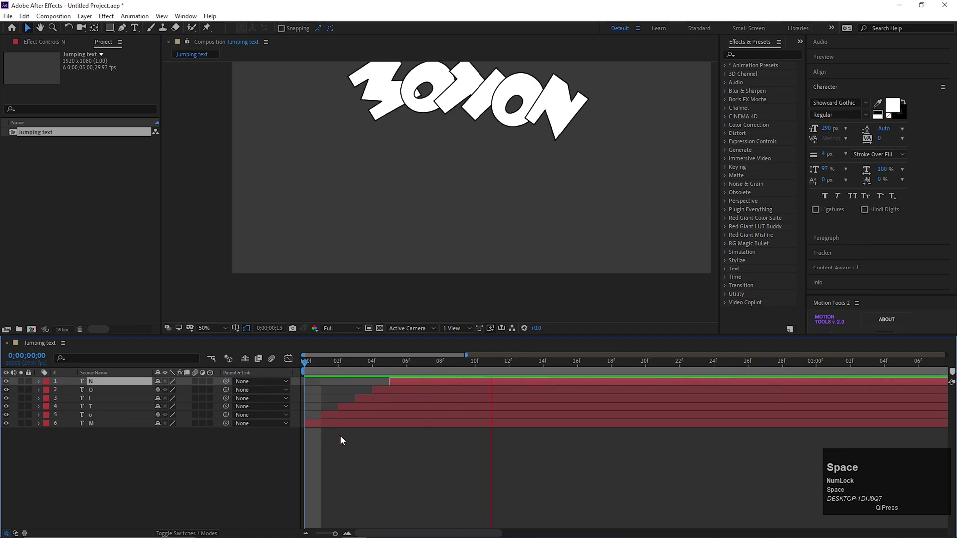
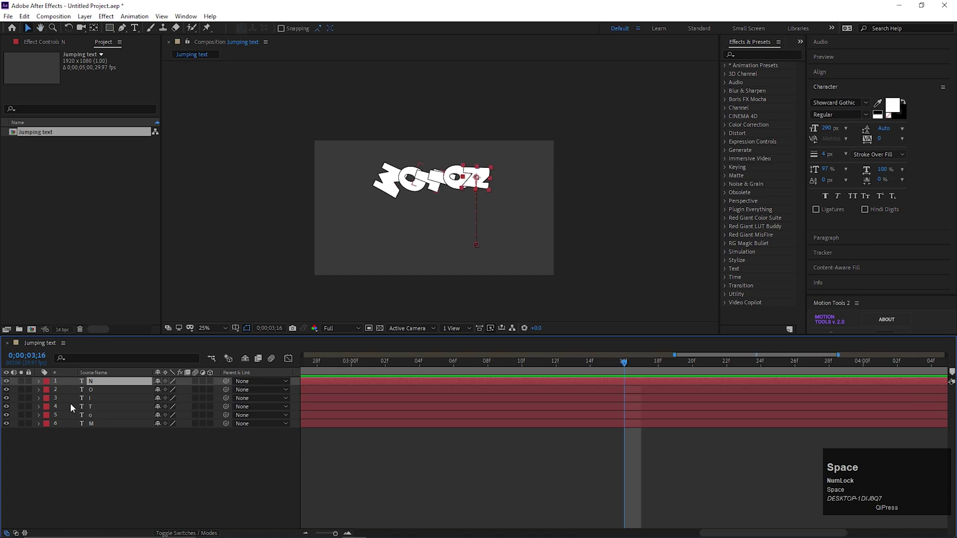
Pre-compose all six letter layers into a composition named 'Text' with attributes moved
click(84, 455)
right_click(116, 385)
click(165, 338)
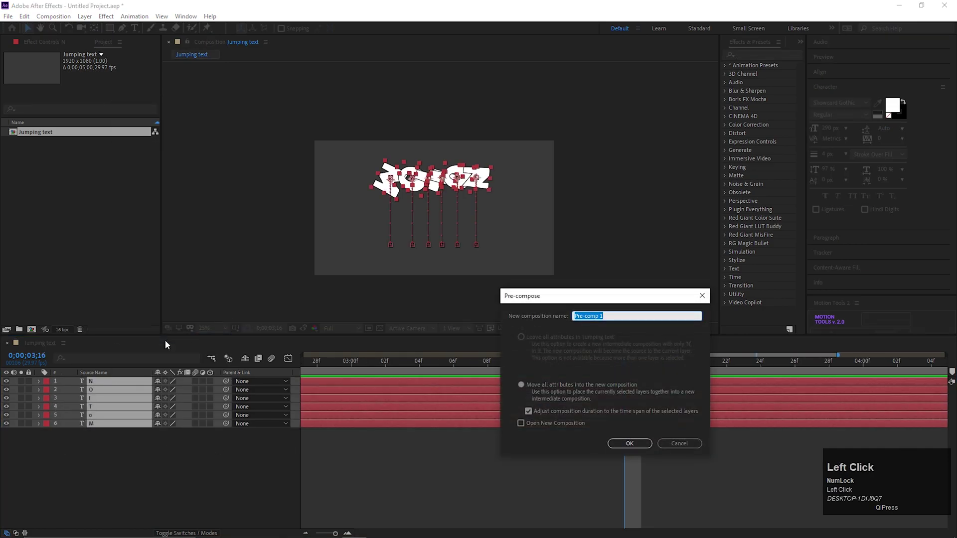
text(ext)
key(space)
key(BackSpace)
key(Return)
drag(250, 382, 394, 398)
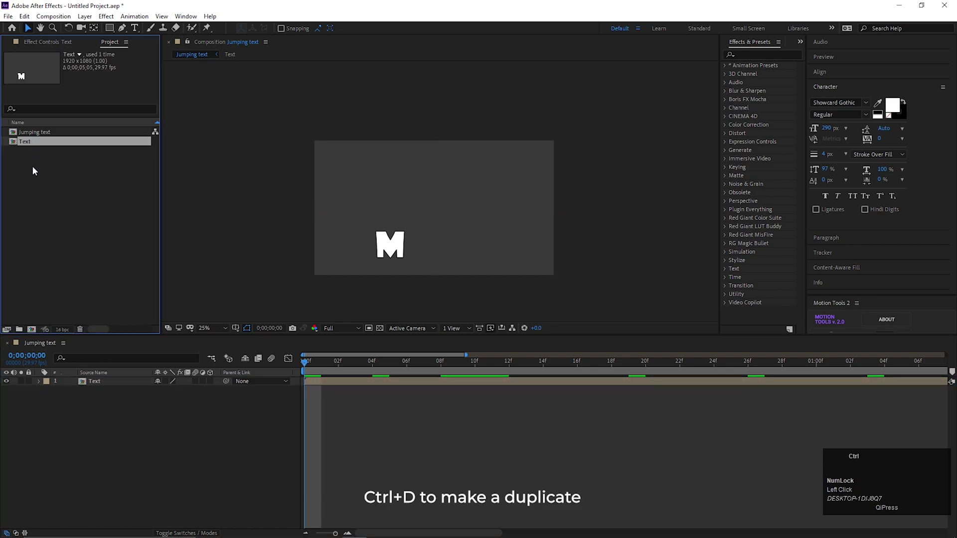
Duplicate the Text comp (Ctrl+D) and drop the orange Text 2 copy into Jumping text
key(ctrl+d)
drag(37, 158, 285, 283)
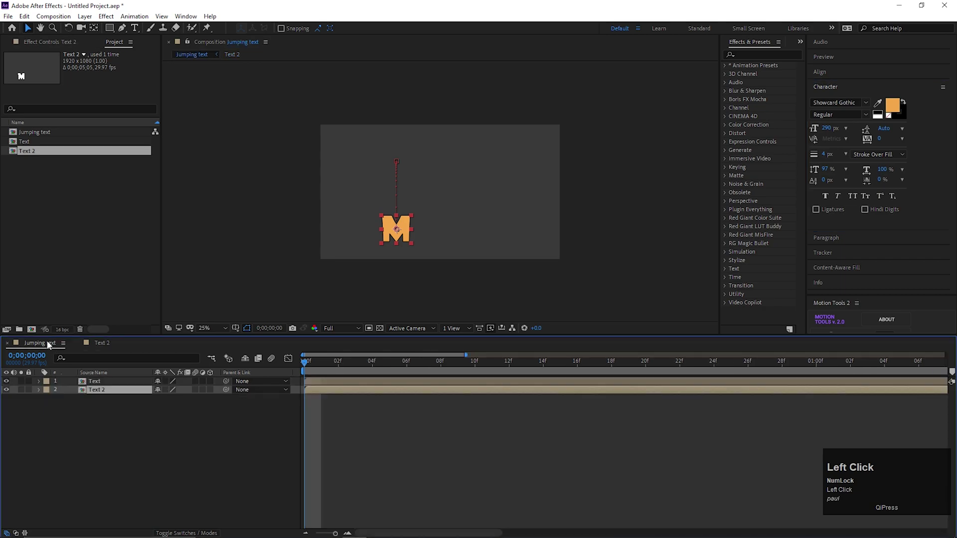
Reveal Text 2's Position, set it to 924, 540 trailing the white word, then duplicate again for Text 3
scroll(up, 3)
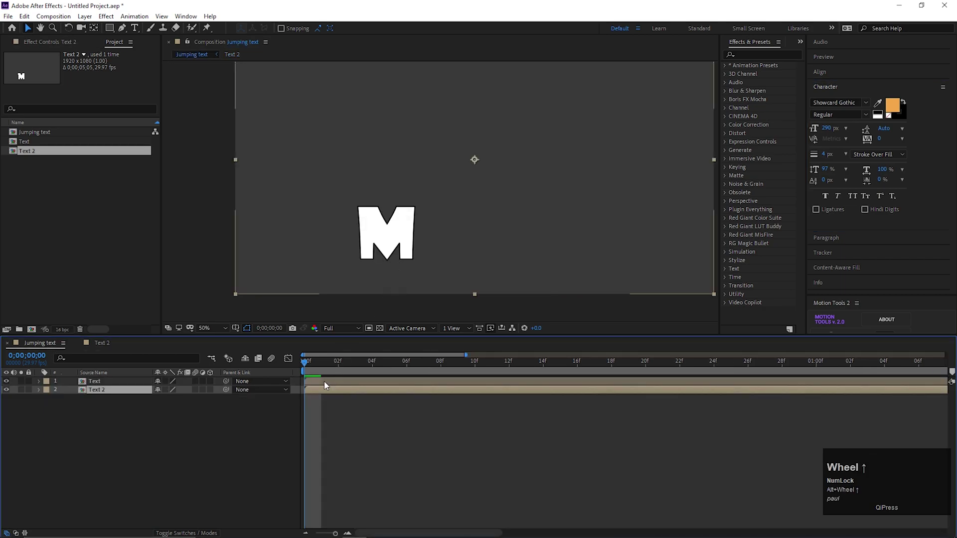
drag(309, 368, 336, 414)
scroll(up, 3)
click(408, 519)
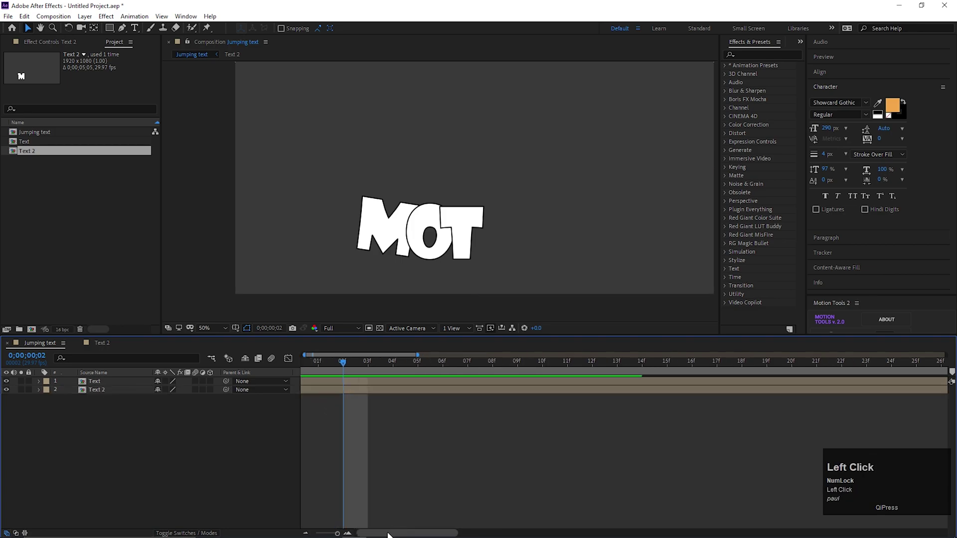
key(ctrl+z)
key(p)
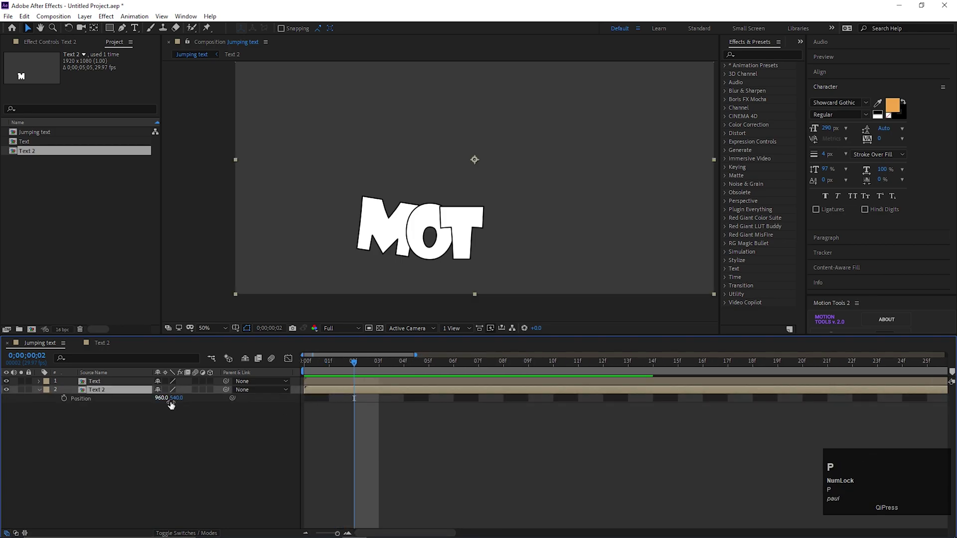
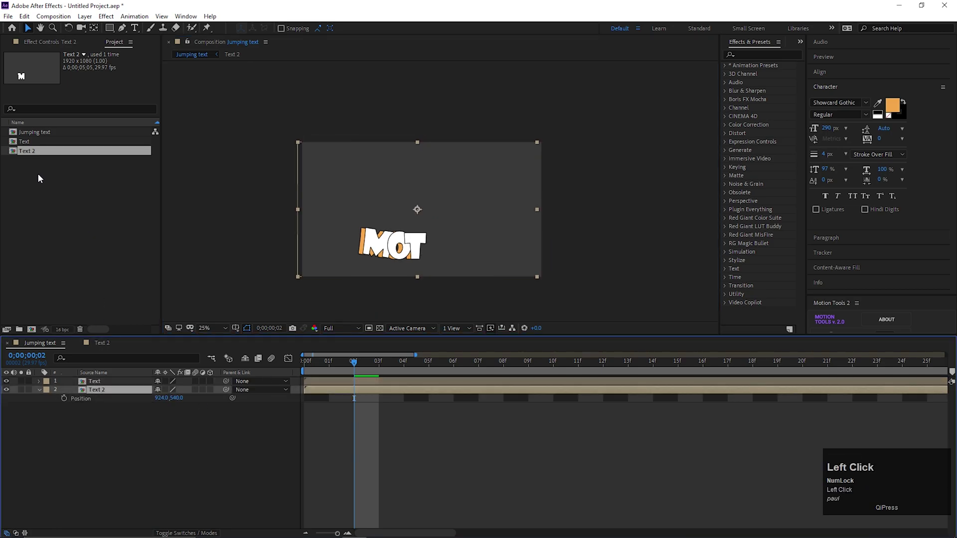
key(ctrl+d)
Add the Text 3 copy into Jumping text as a third layer below Text and Text 2
click(36, 167)
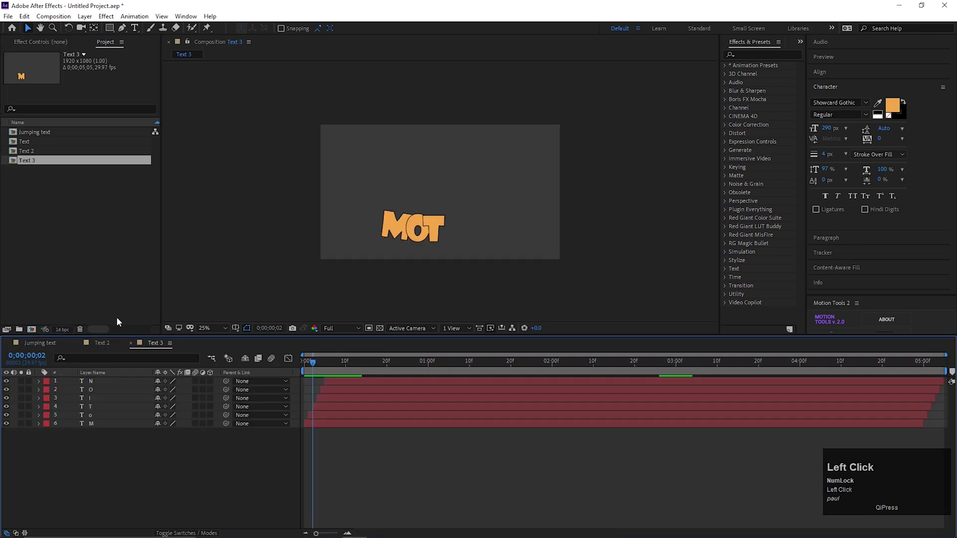
drag(39, 348, 301, 283)
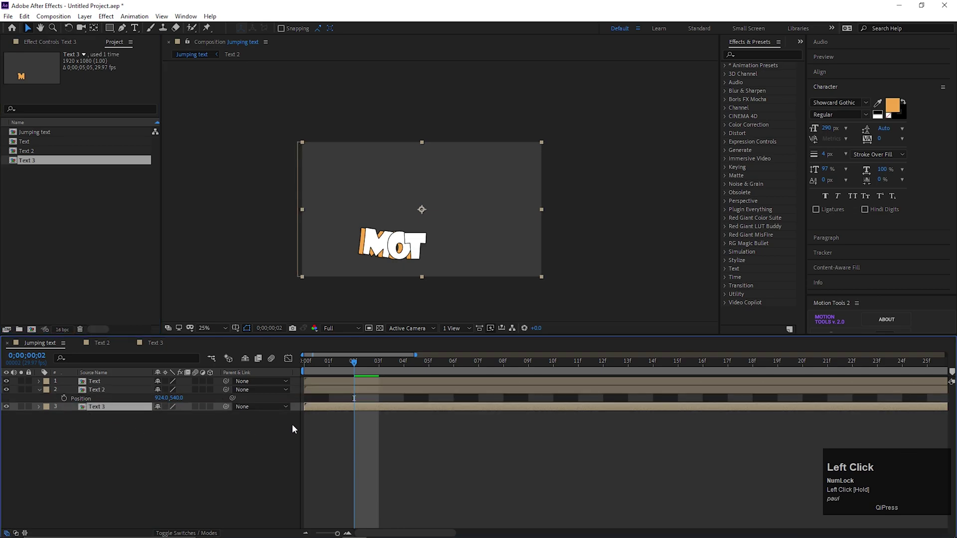
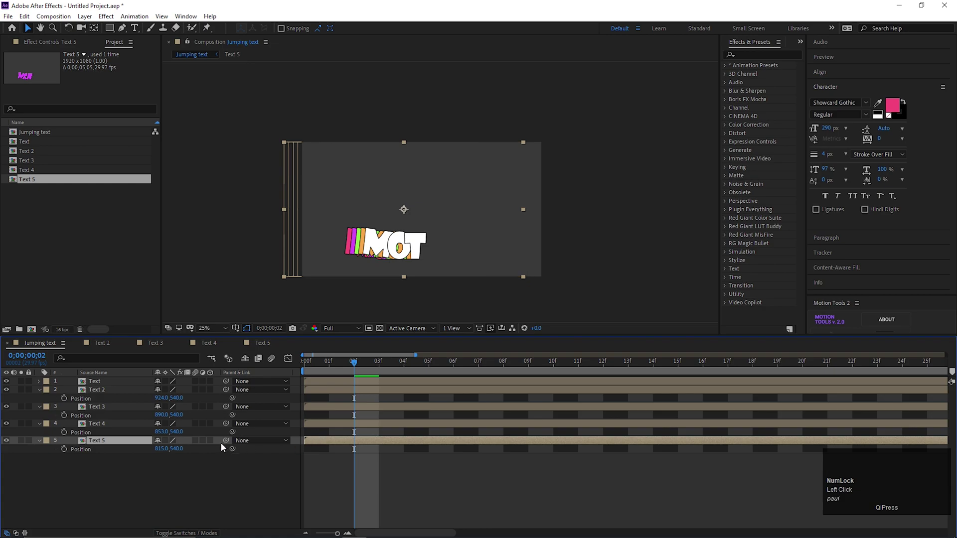
Collapse the layer properties and select the four coloured copies Text 2–5 together
key(u)
click(101, 394)
key(u)
click(101, 404)
key(u)
double_click(101, 409)
key(u)
click(298, 455)
scroll(up, 3)
click(360, 514)
click(319, 415)
click(324, 419)
Stagger the coloured copies so each starts one frame after the previous, deselecting one per shift
drag(323, 419, 343, 396)
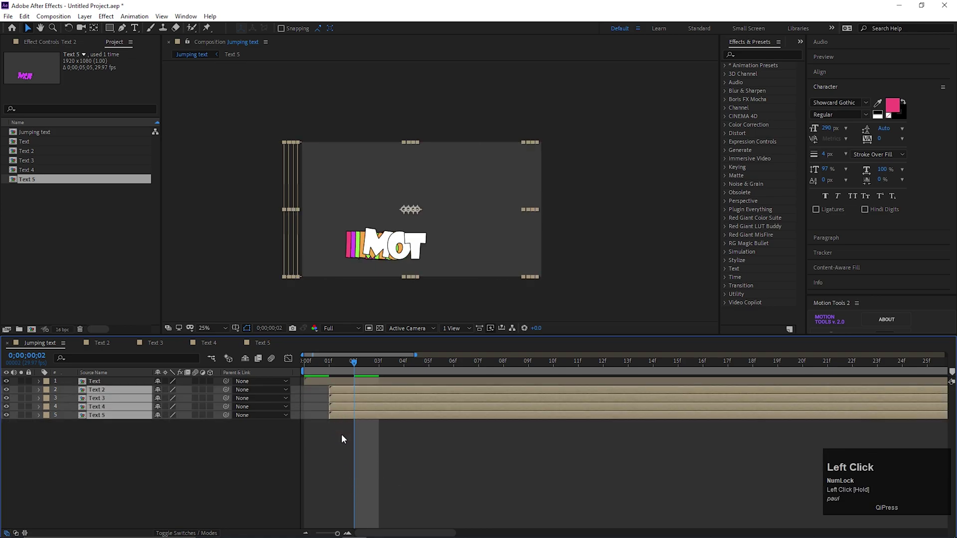
click(346, 407)
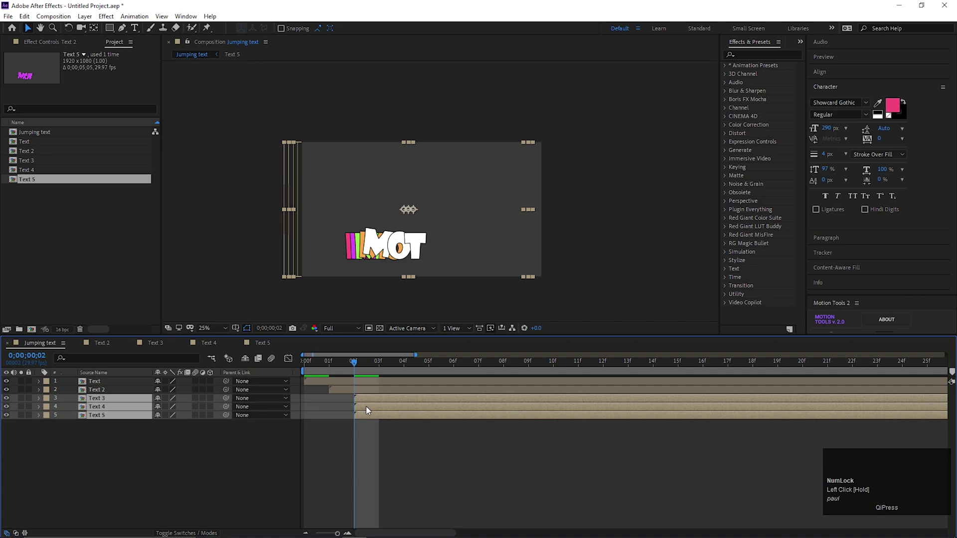
click(372, 419)
click(403, 421)
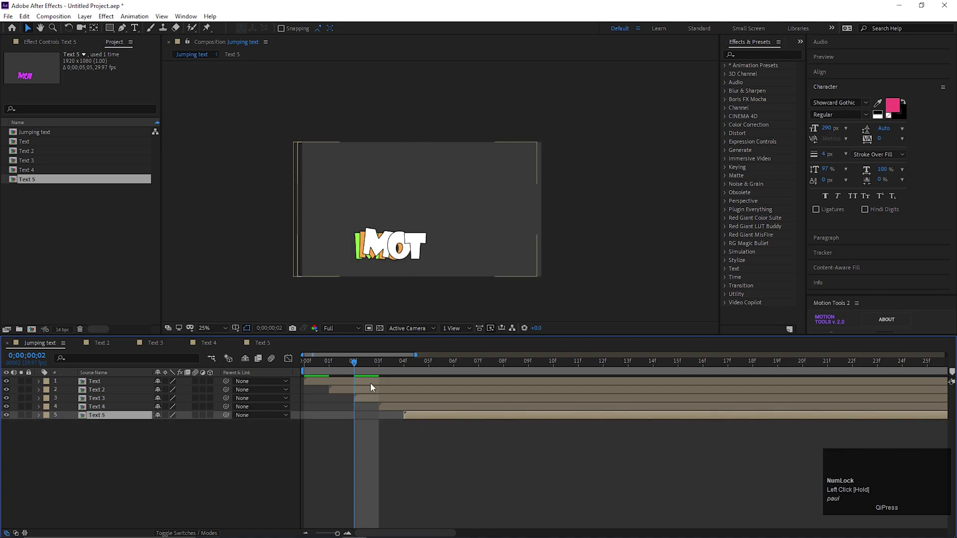
Preview and scrub the animation to check the echoes trail the bouncing MOTION
key(space)
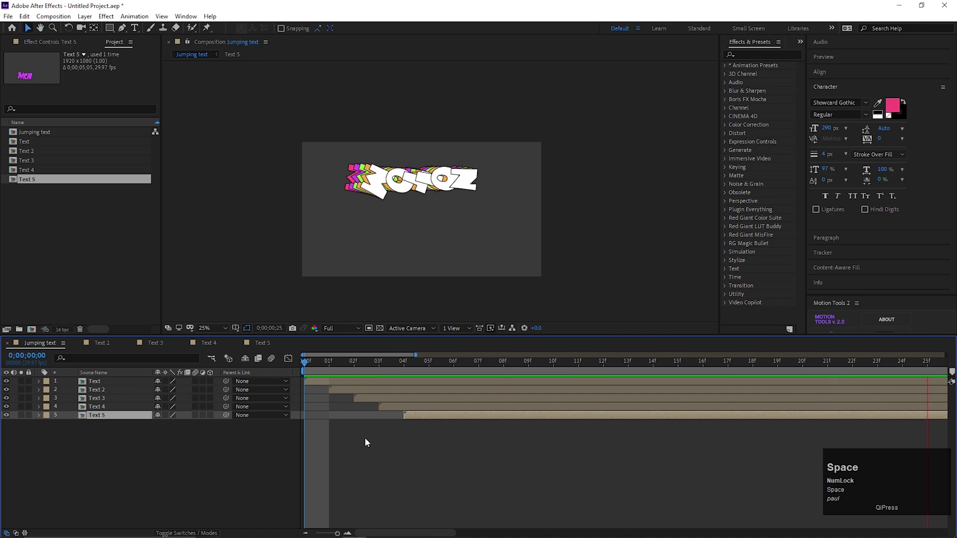
key(space)
drag(286, 304, 369, 372)
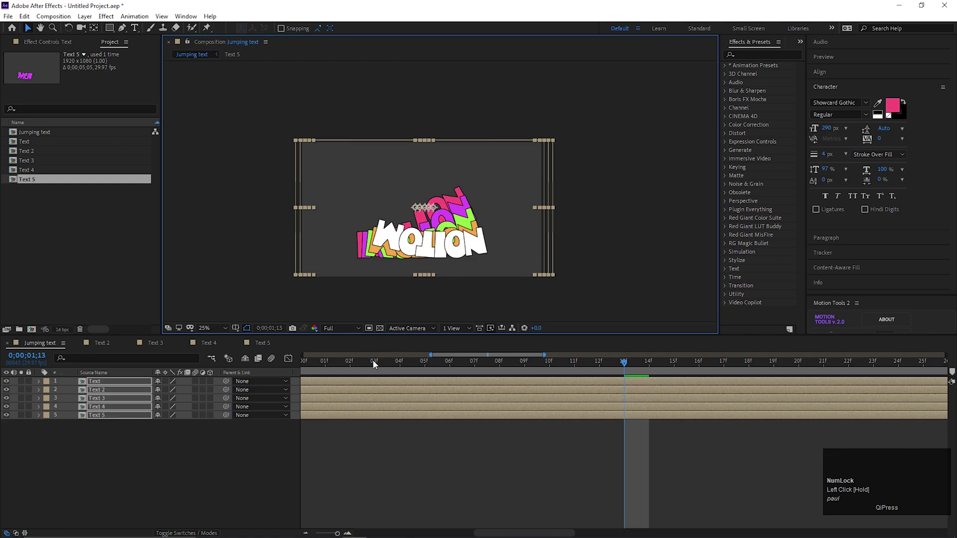
key(space)
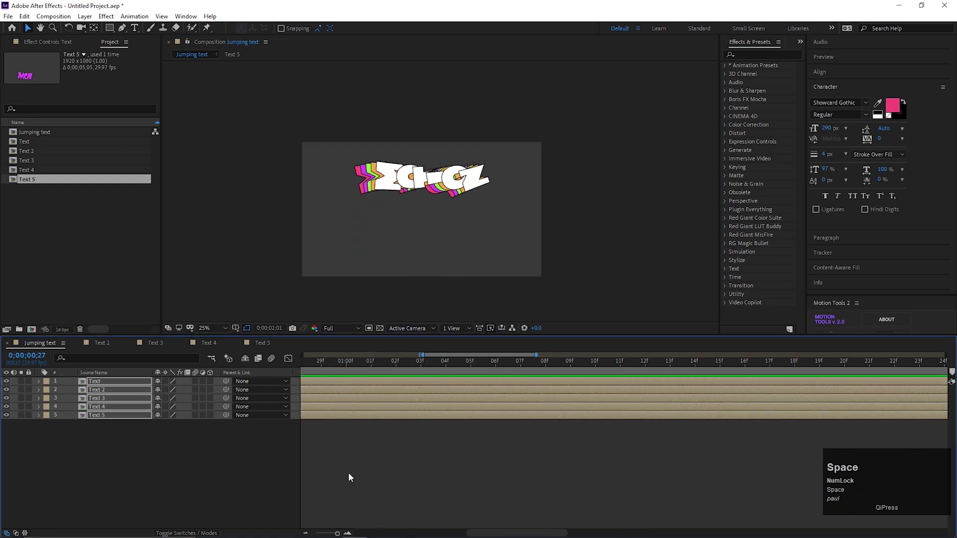
key(space)
Set viewer magnification to Fit up to 100% and play back the finished echoing MOTION animation
click(219, 332)
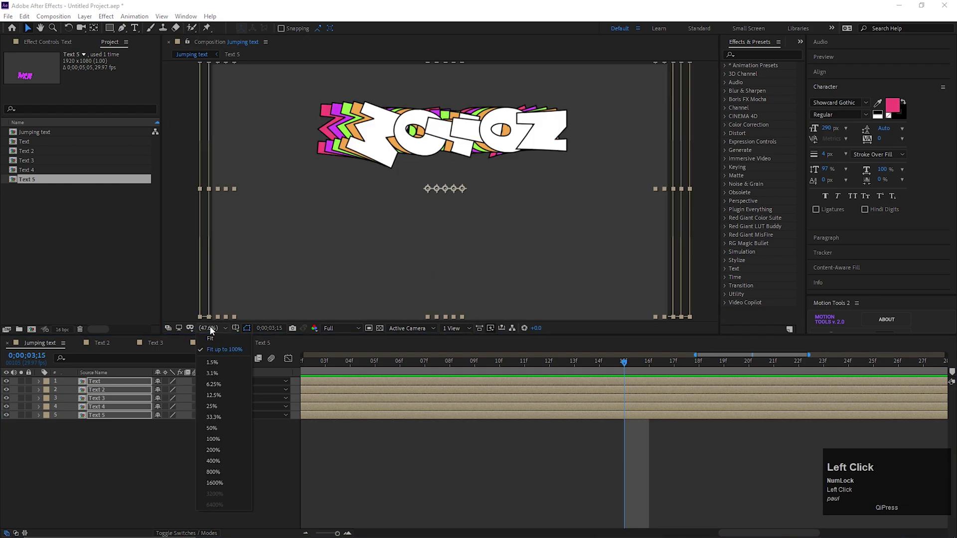
key(space)
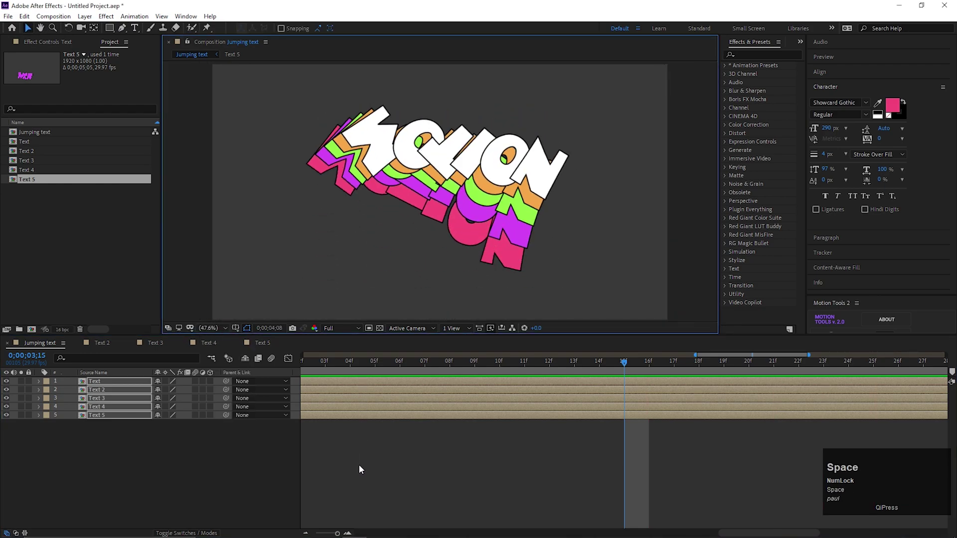
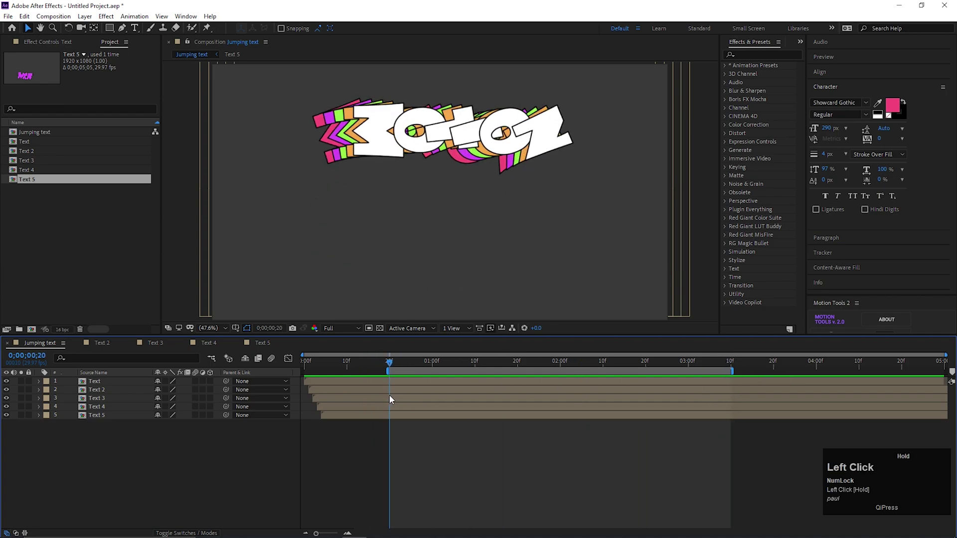
key(space)
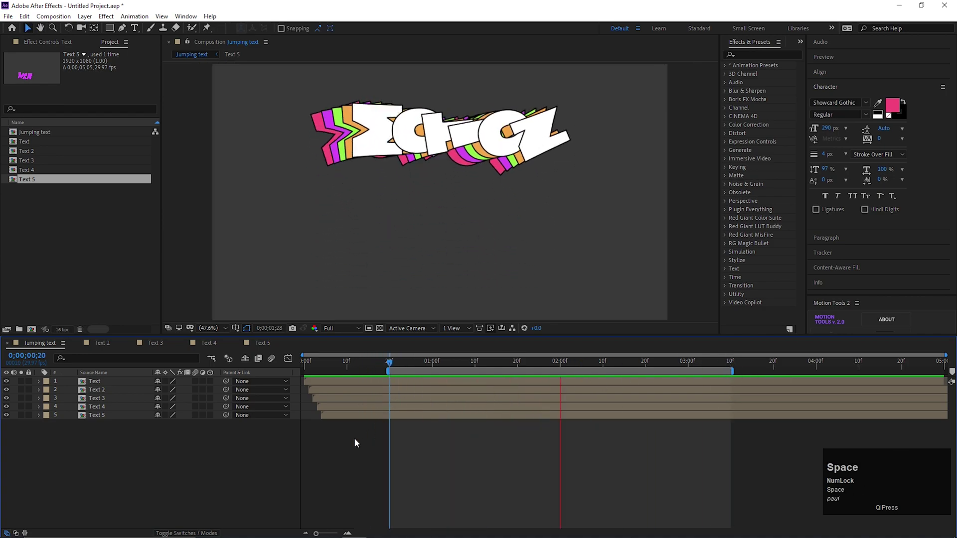